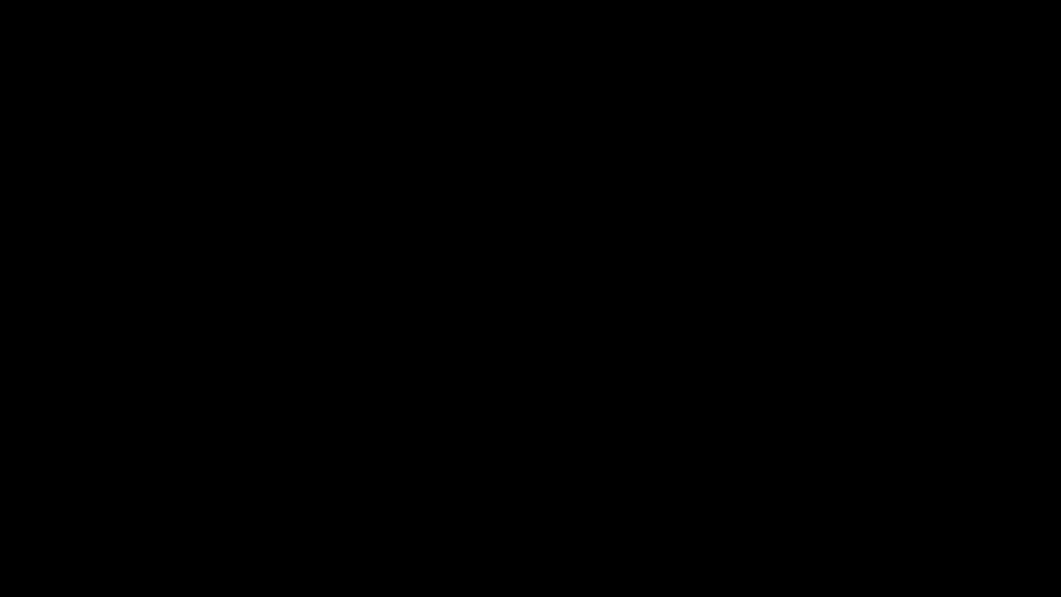
Switch from the finished promo playback to the Windows desktop.
drag(479, 214, 460, 275)
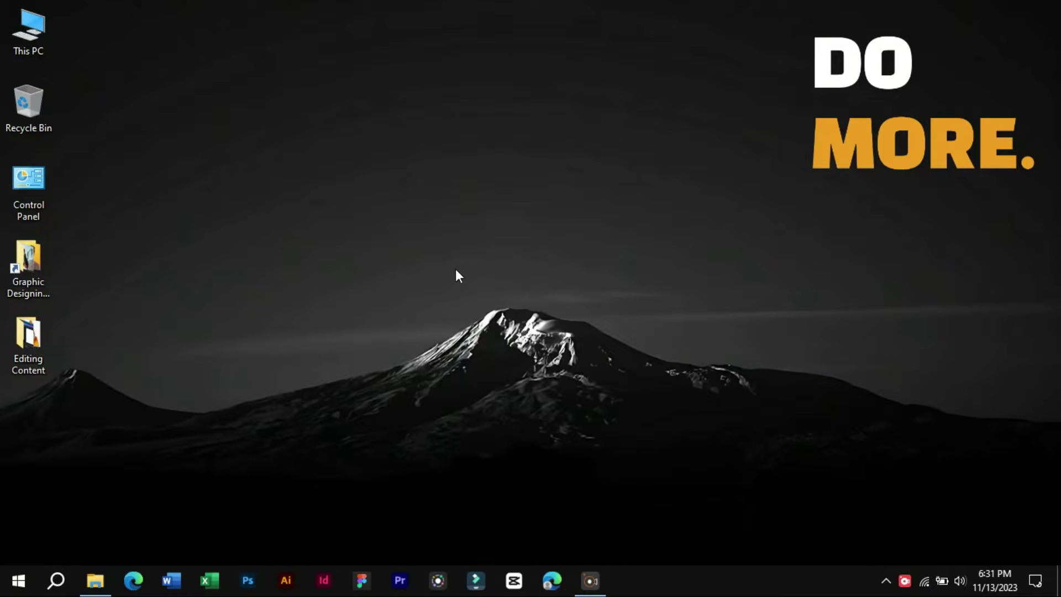
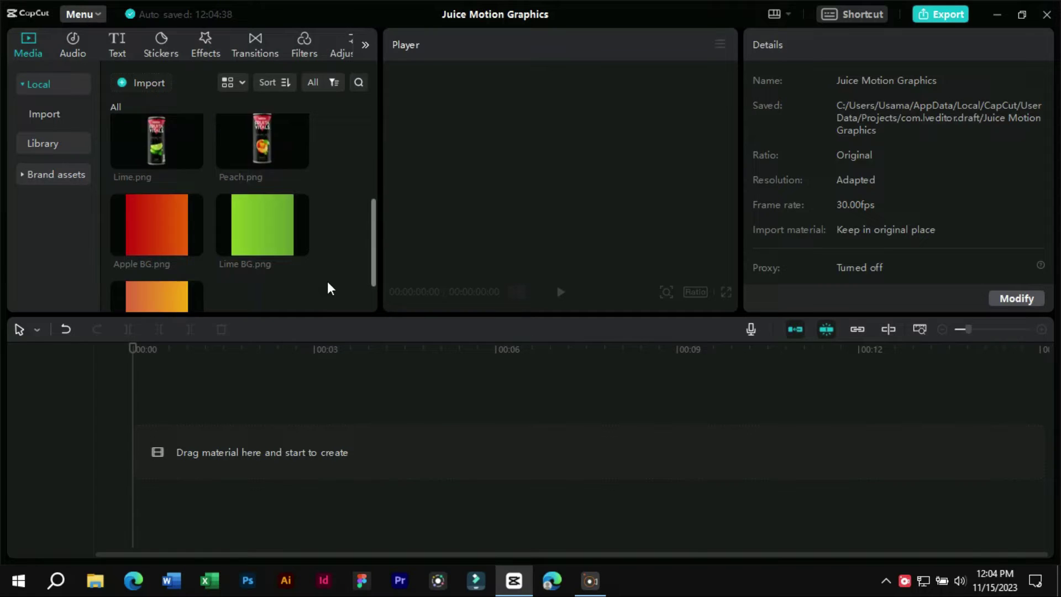
Place Lime BG, Lime Splash and Lime can images as stacked timeline tracks.
drag(272, 182, 139, 461)
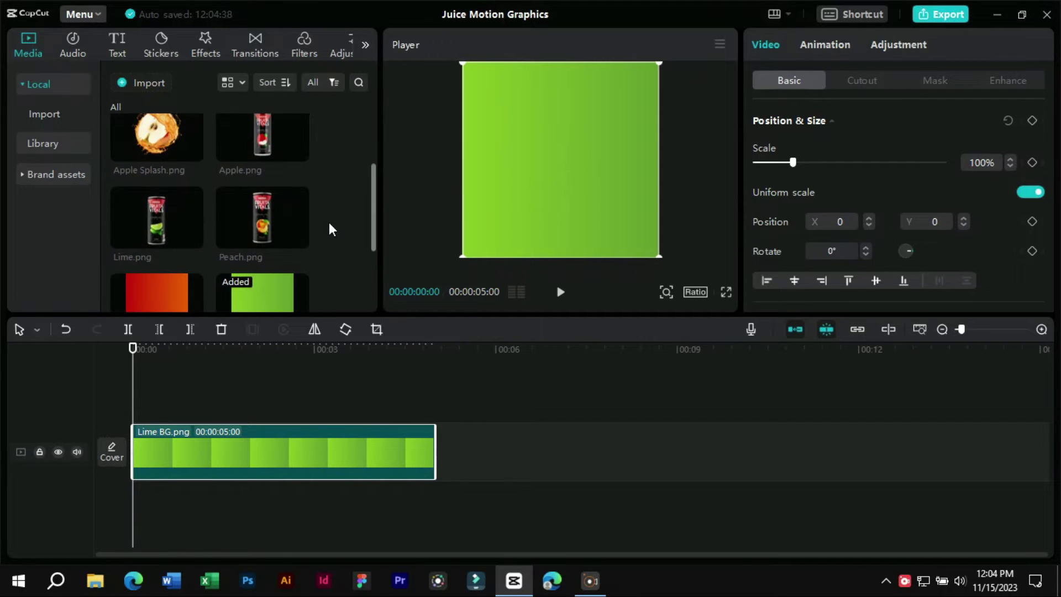
click(166, 220)
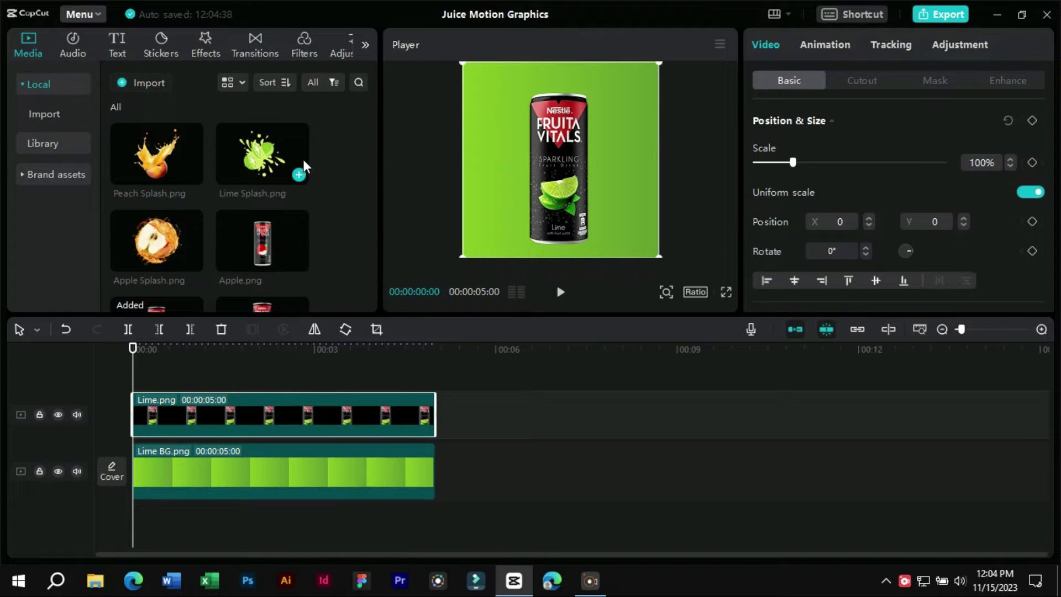
click(258, 156)
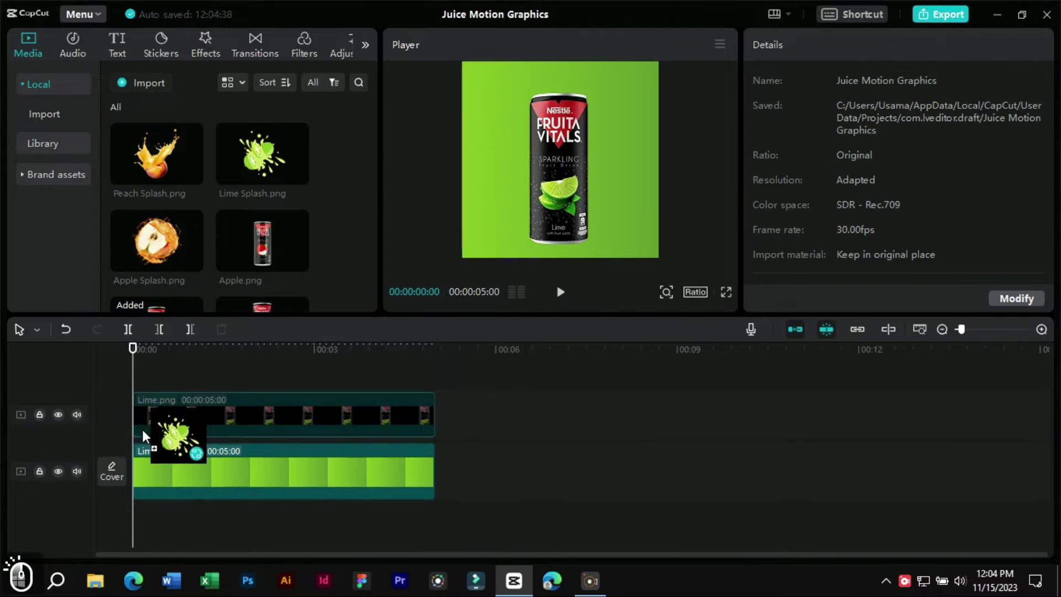
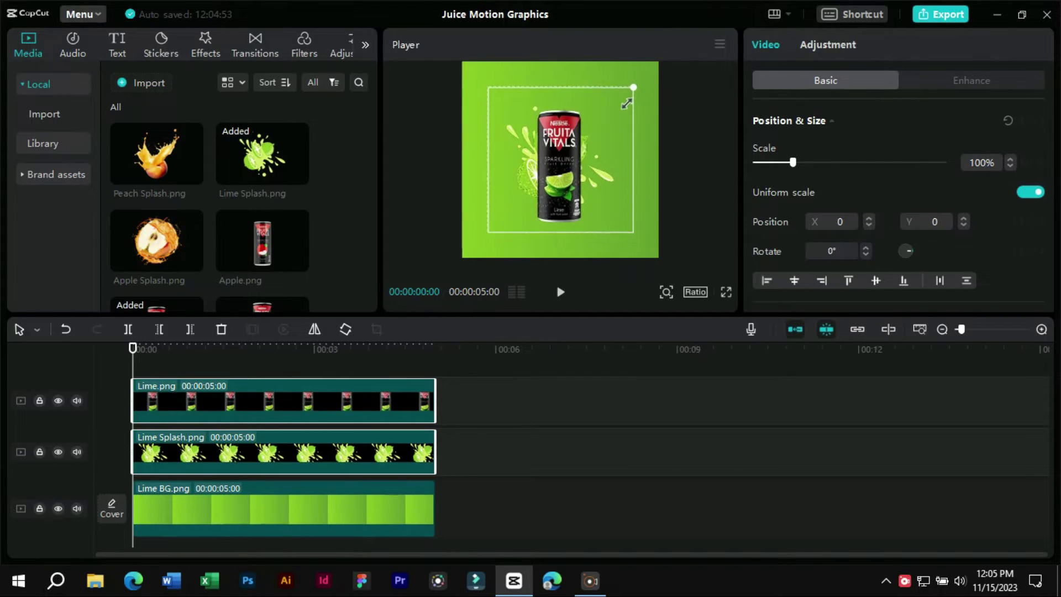
Scale the lime can and splash together to 63% with Position Y -554.
click(558, 162)
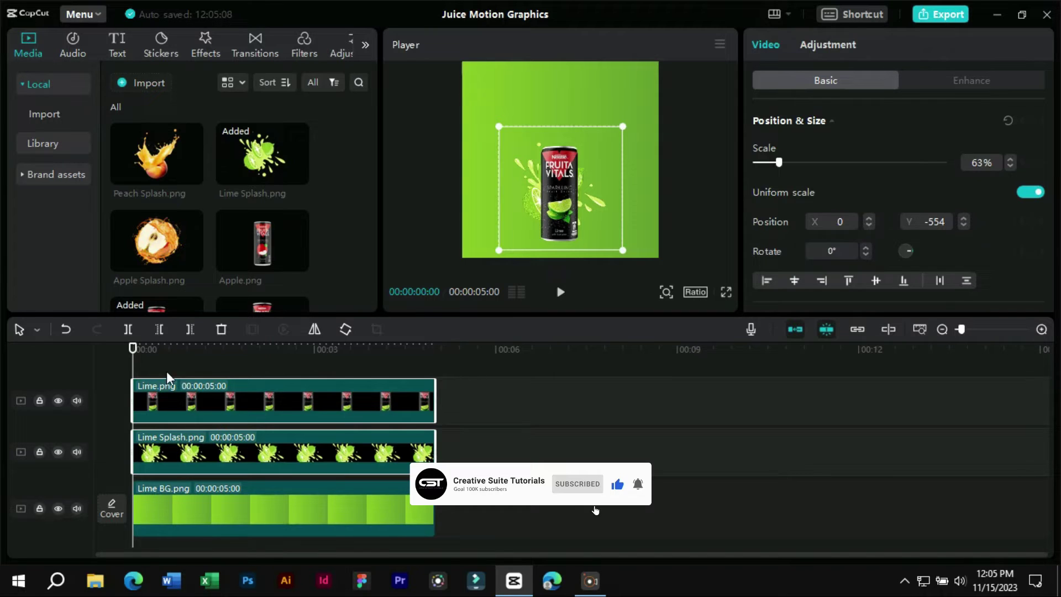
click(168, 376)
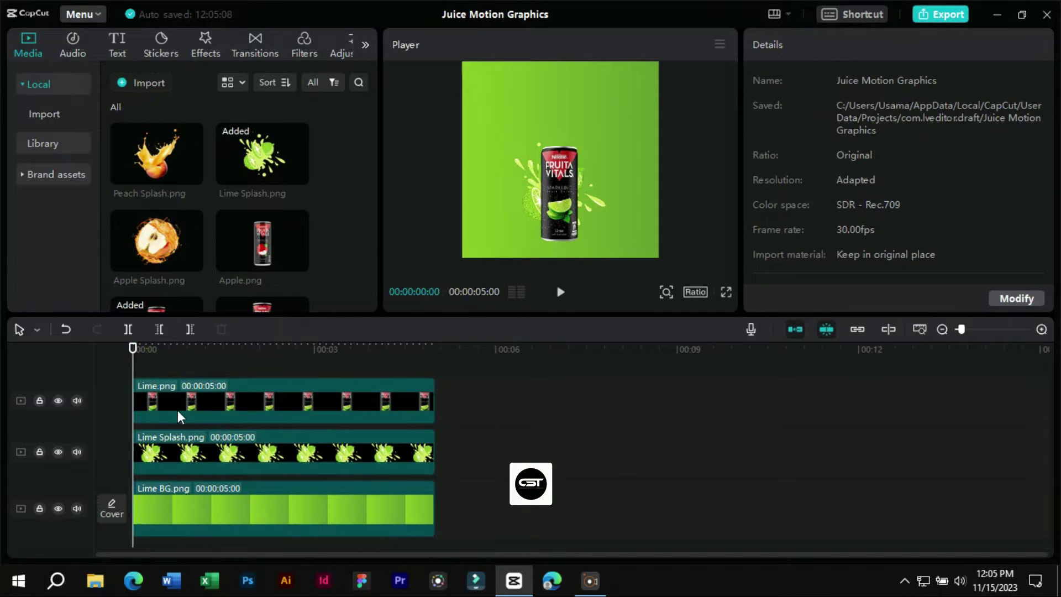
Apply the Zoom 1 combo animation to the lime can clip.
click(182, 414)
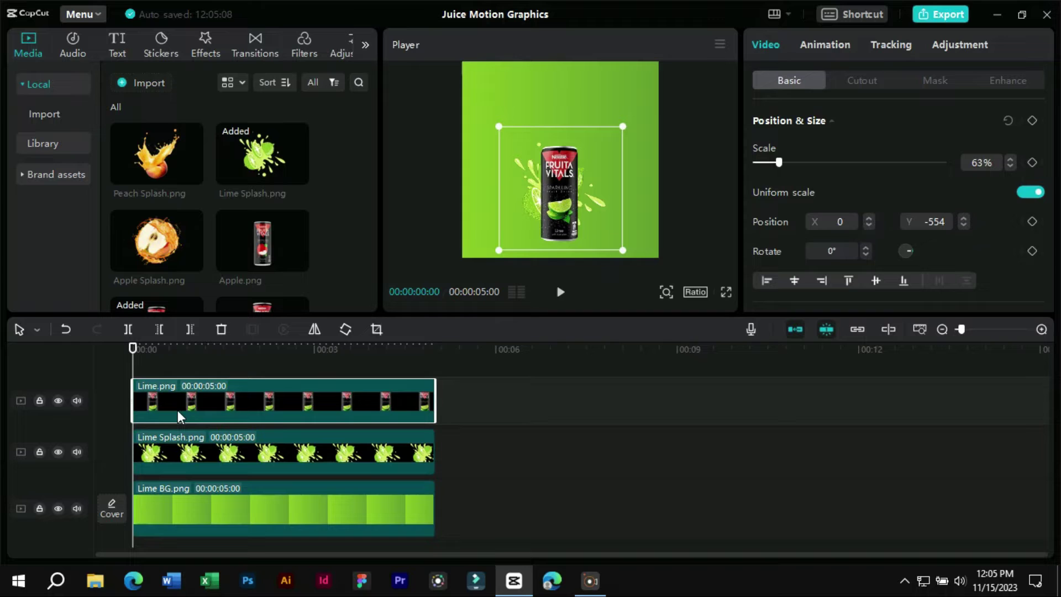
click(835, 53)
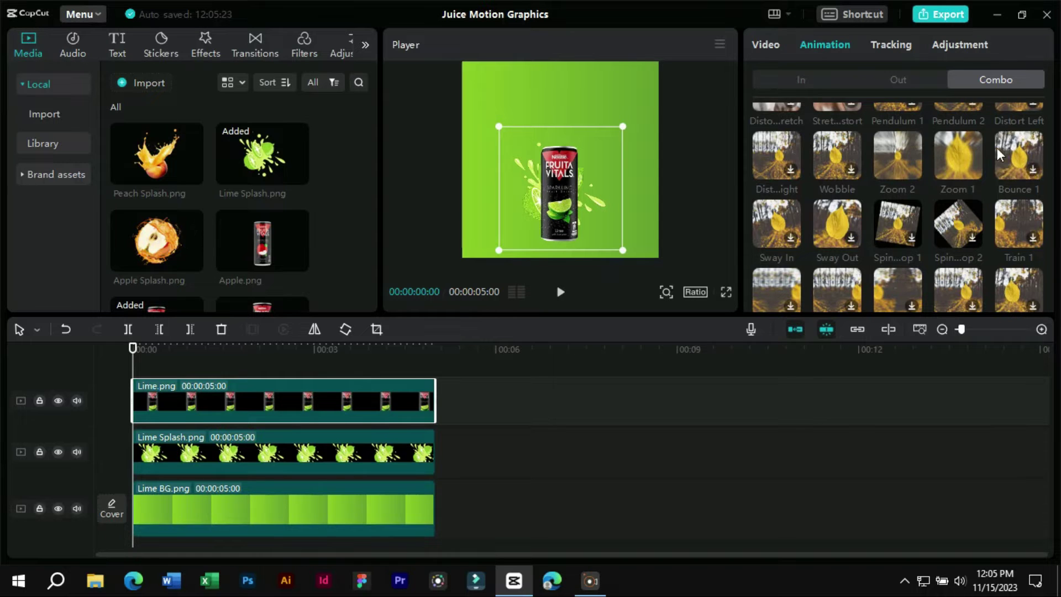
click(963, 153)
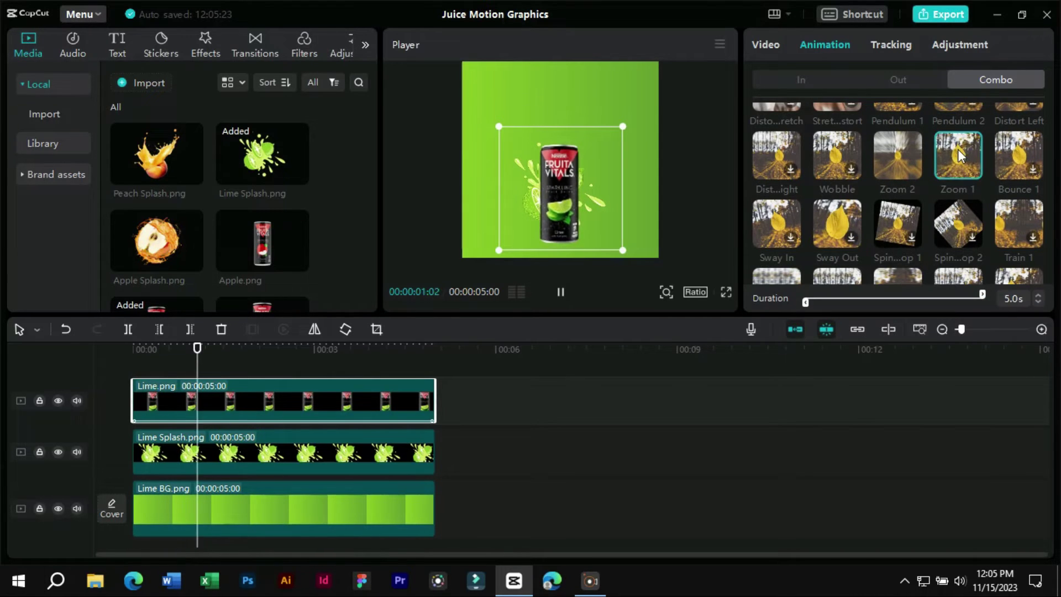
key(space)
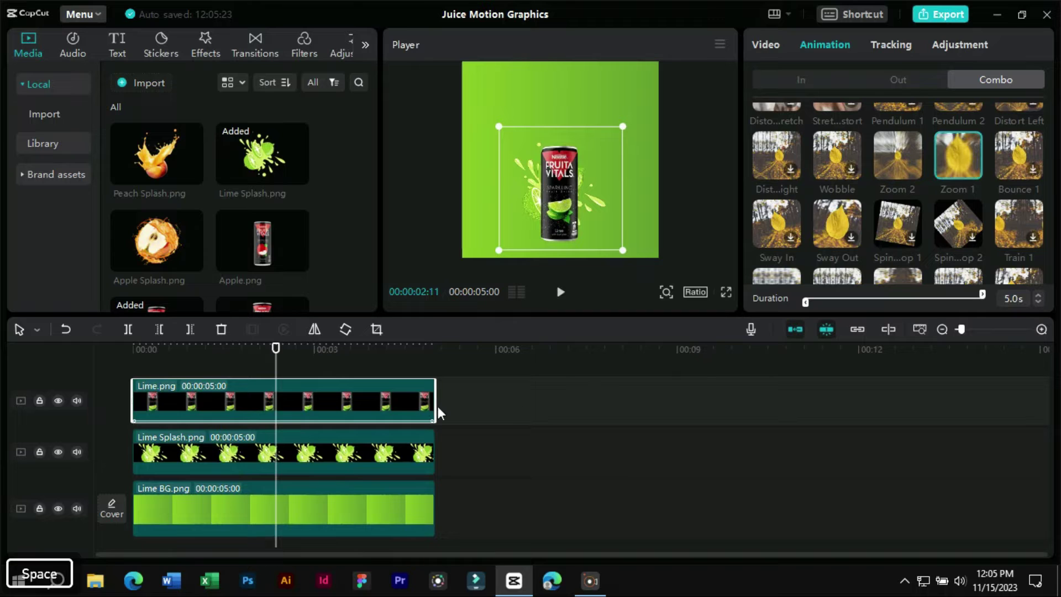
Apply the Zoom 2 combo animation to the lime splash and preview the result.
click(373, 450)
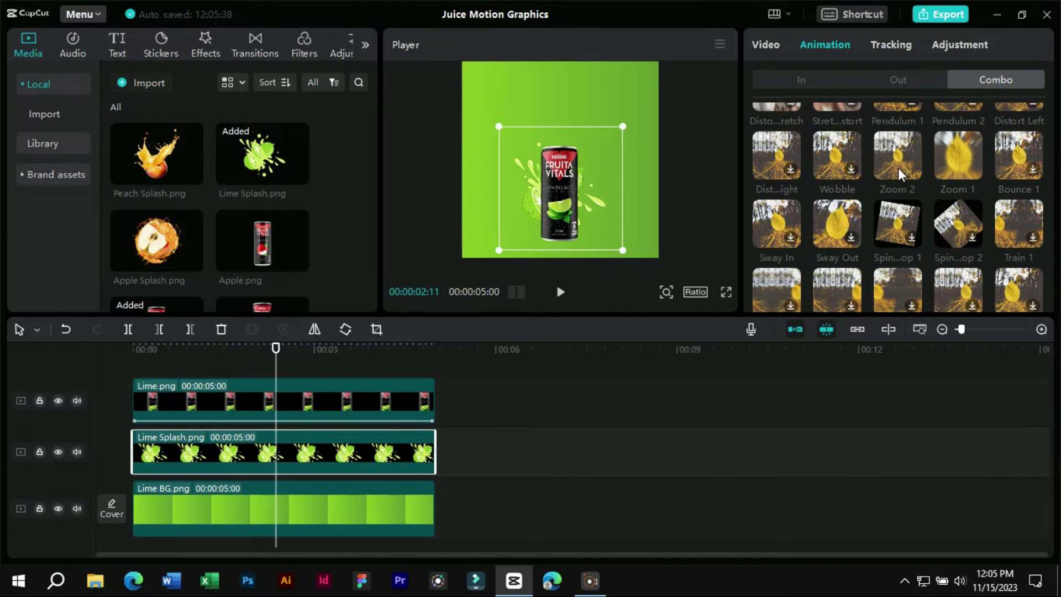
click(904, 174)
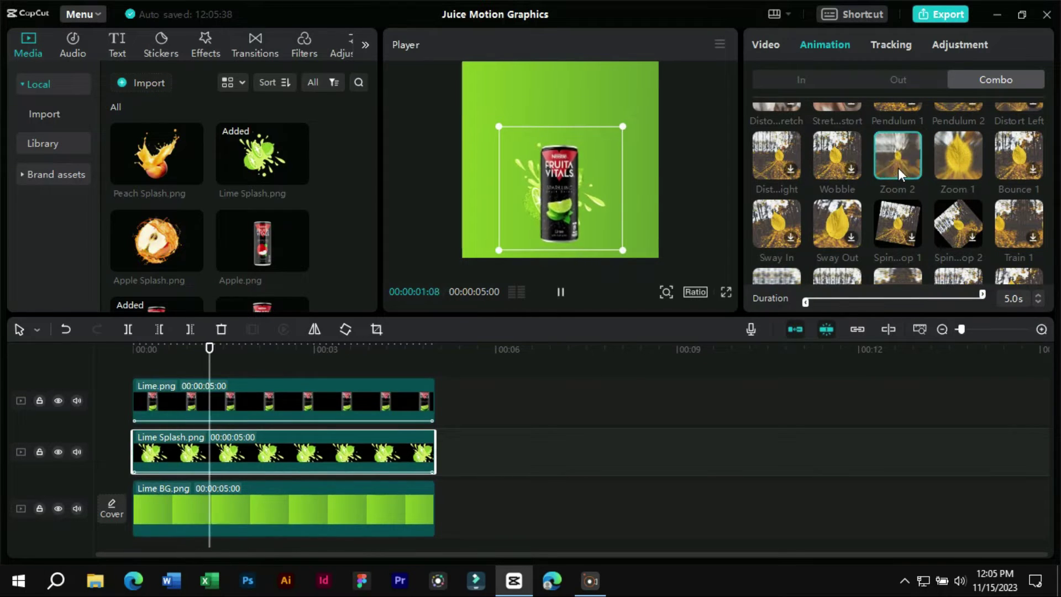
click(157, 369)
key(space)
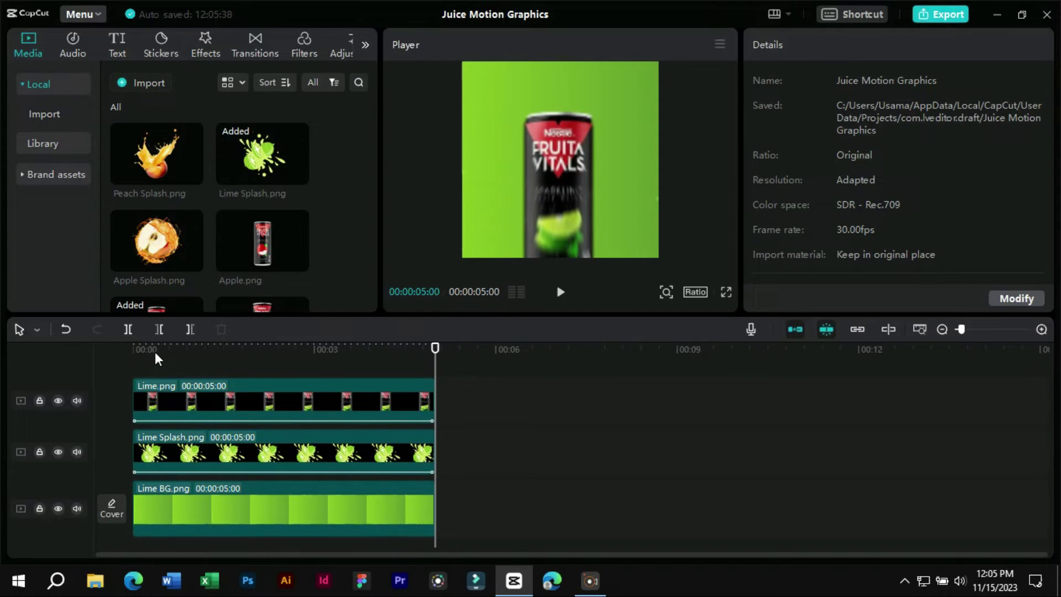
click(162, 353)
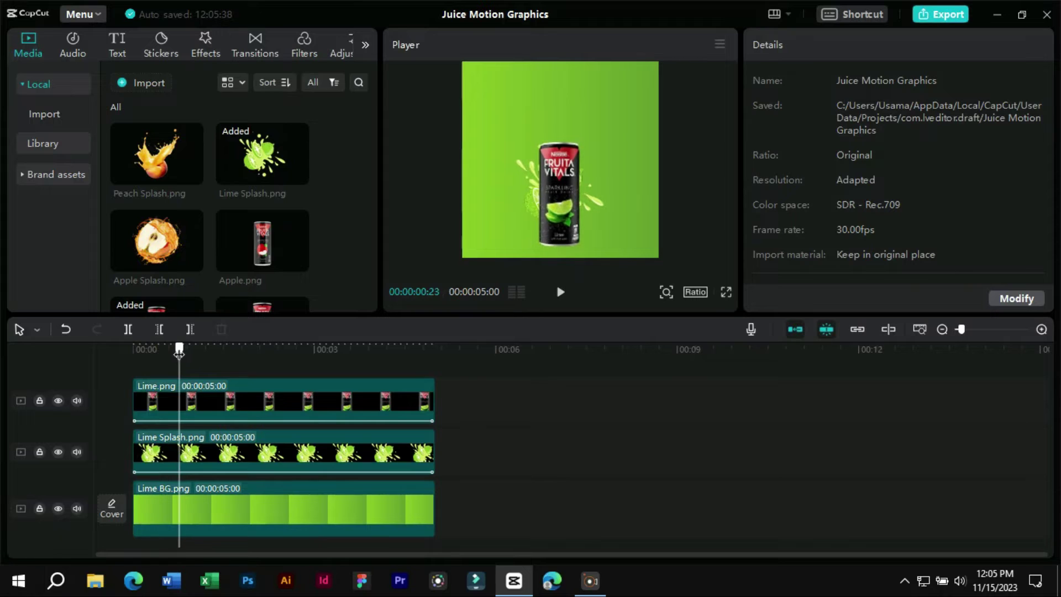
Add a default text layer and move it toward the top of the frame.
click(117, 42)
click(171, 155)
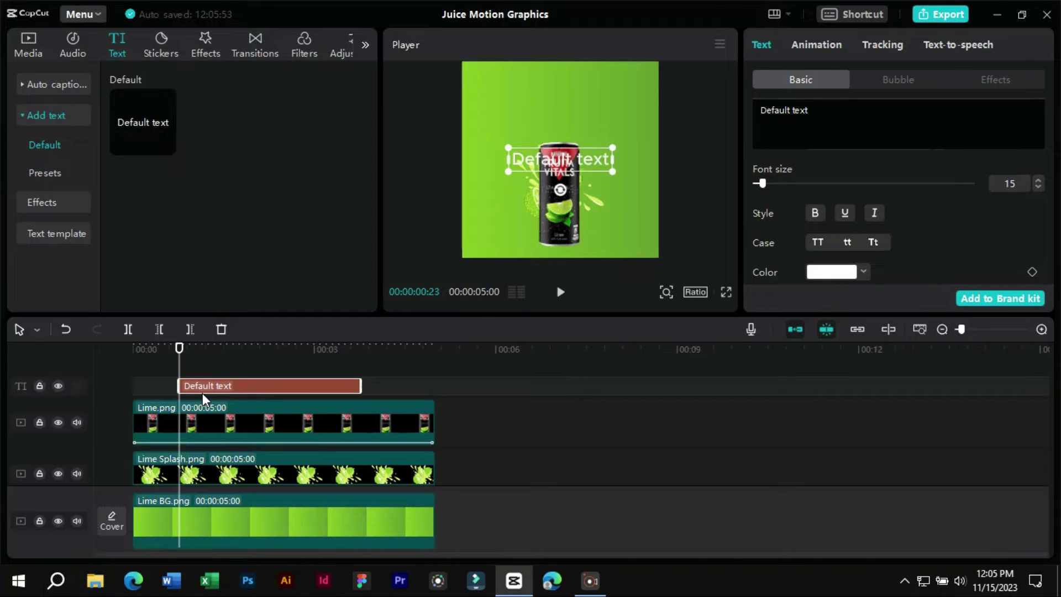
click(573, 165)
click(571, 167)
key(ctrl+z)
click(601, 170)
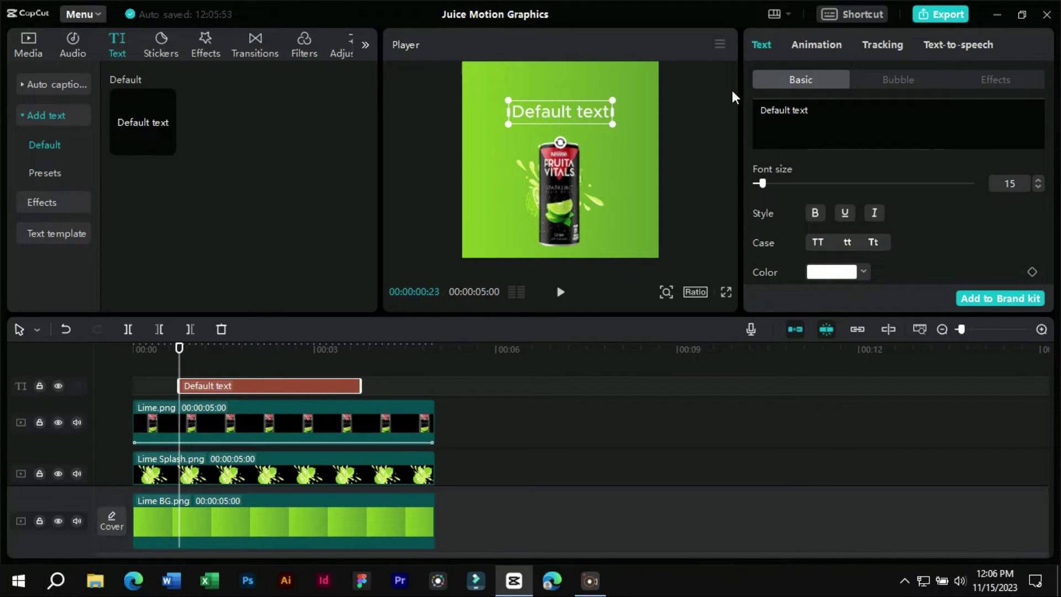
Replace the placeholder text with 'Zestful Lime Burst' from clipboard history.
click(841, 114)
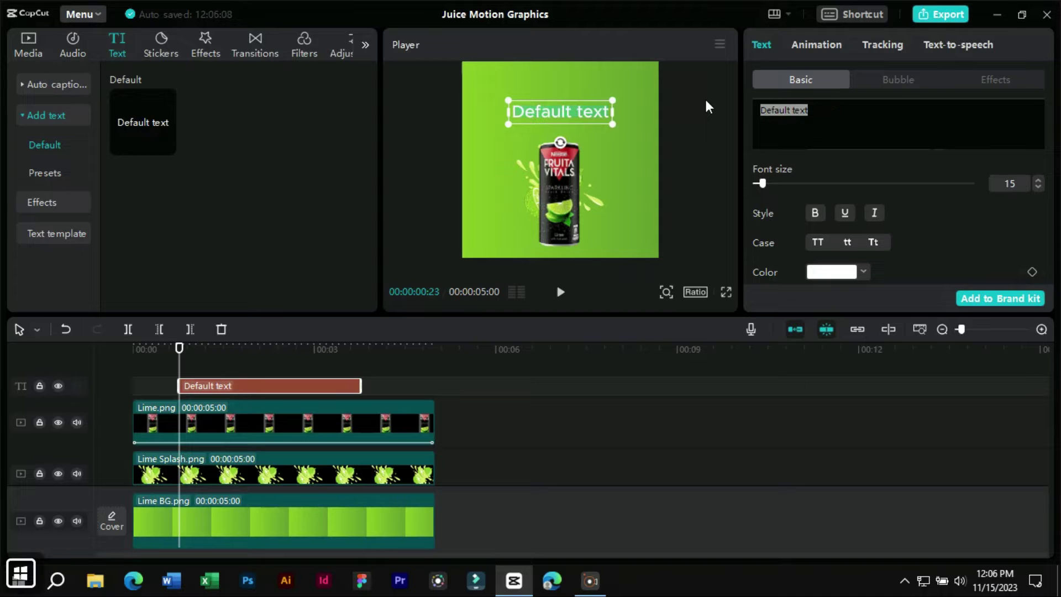
key(super+v)
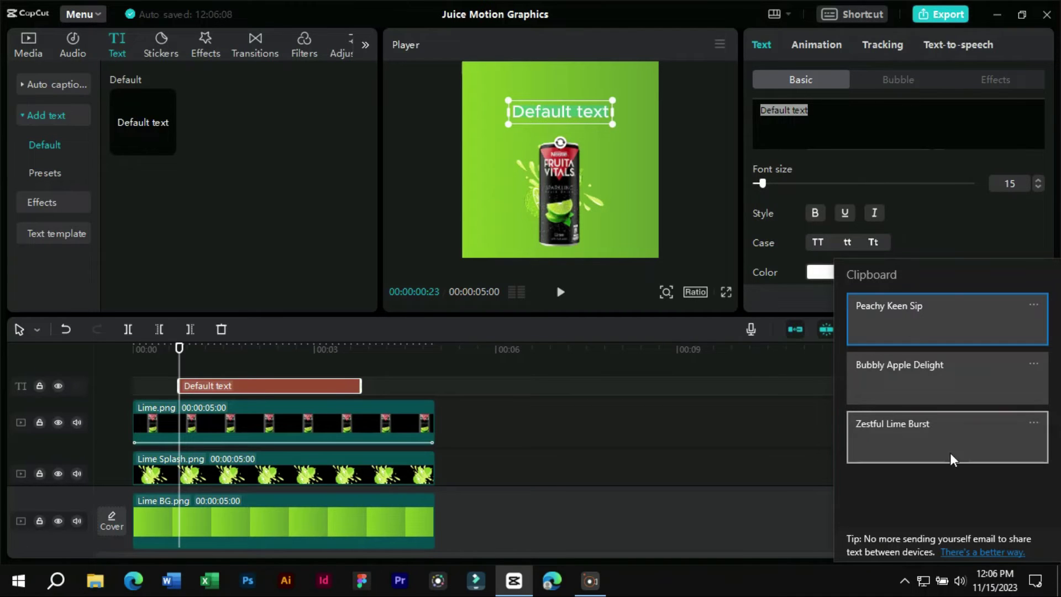
click(913, 434)
key(ctrl+v)
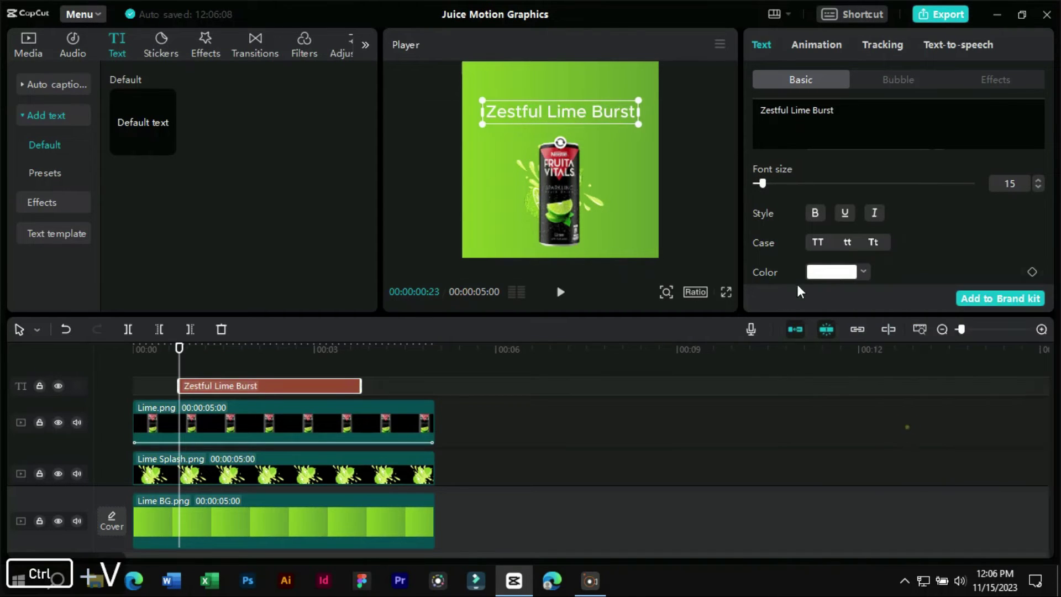
Reduce the title size and try Futura Bold as its font.
click(1043, 193)
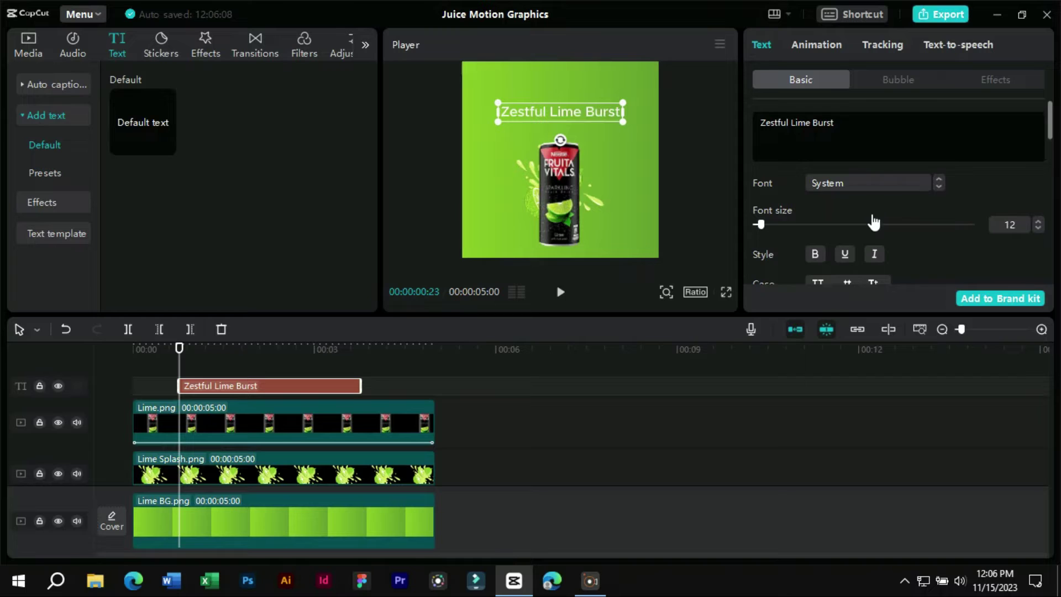
click(877, 190)
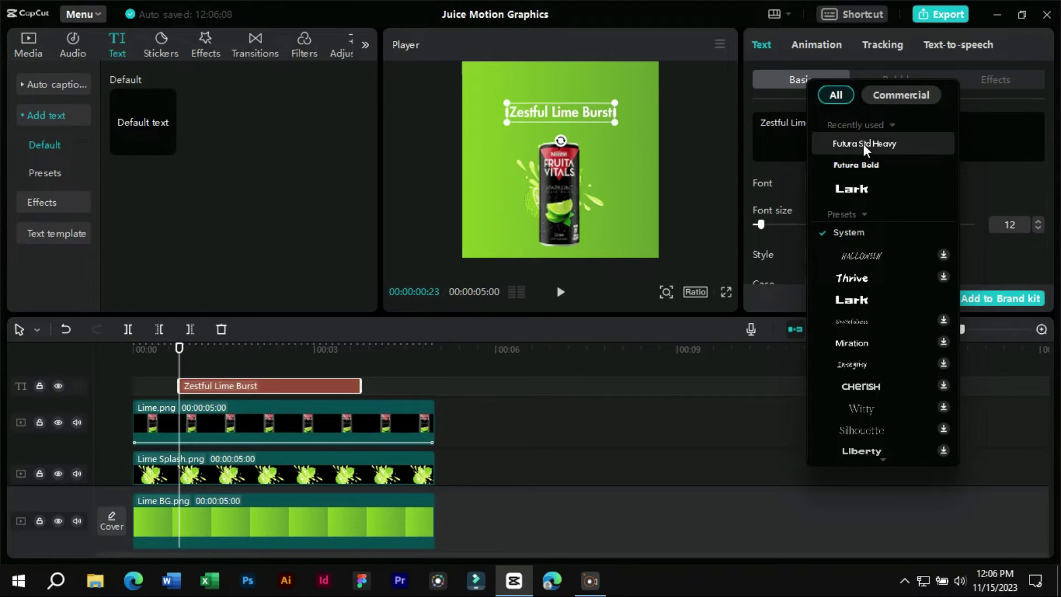
click(866, 166)
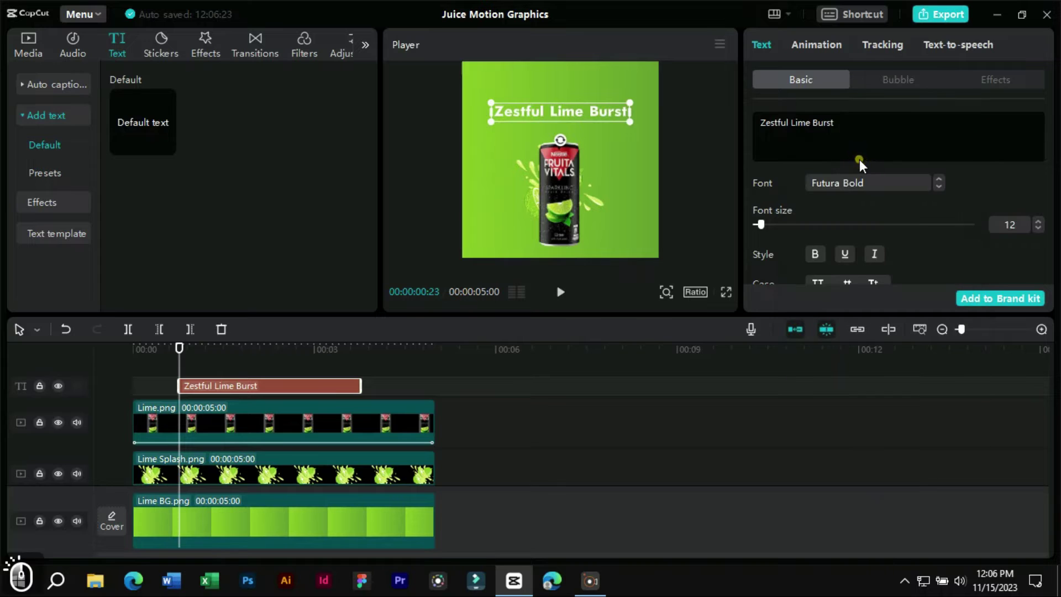
click(857, 187)
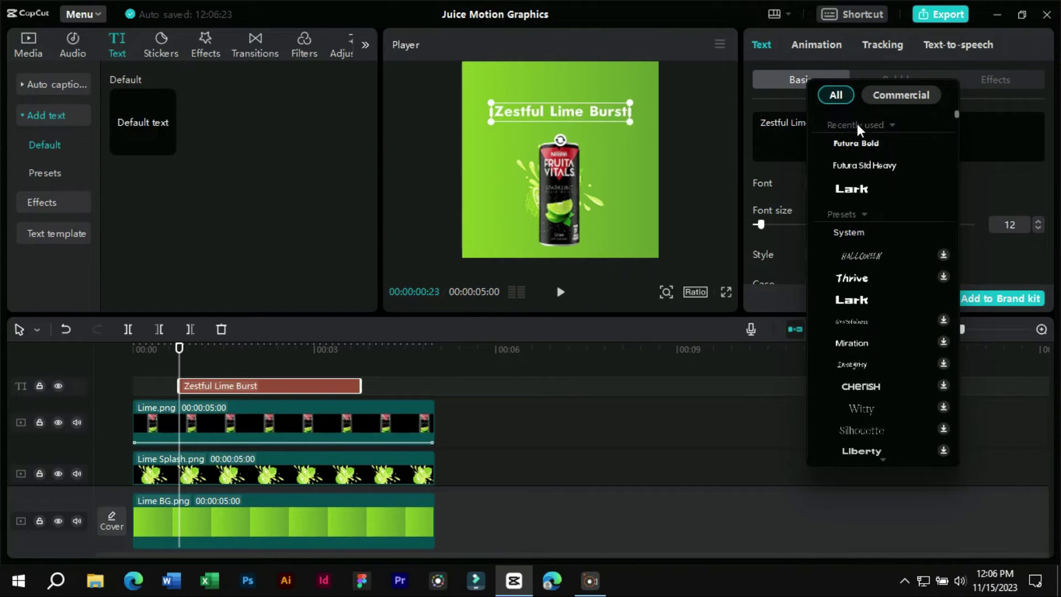
click(858, 148)
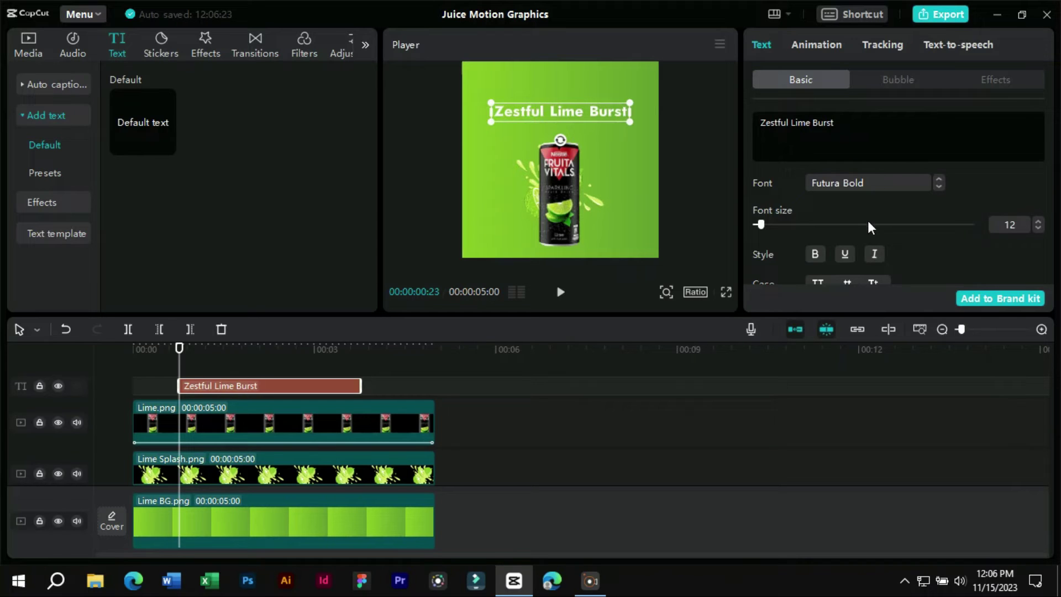
Set the title to Futura Std Heavy at size 14 and try bold styling.
click(871, 185)
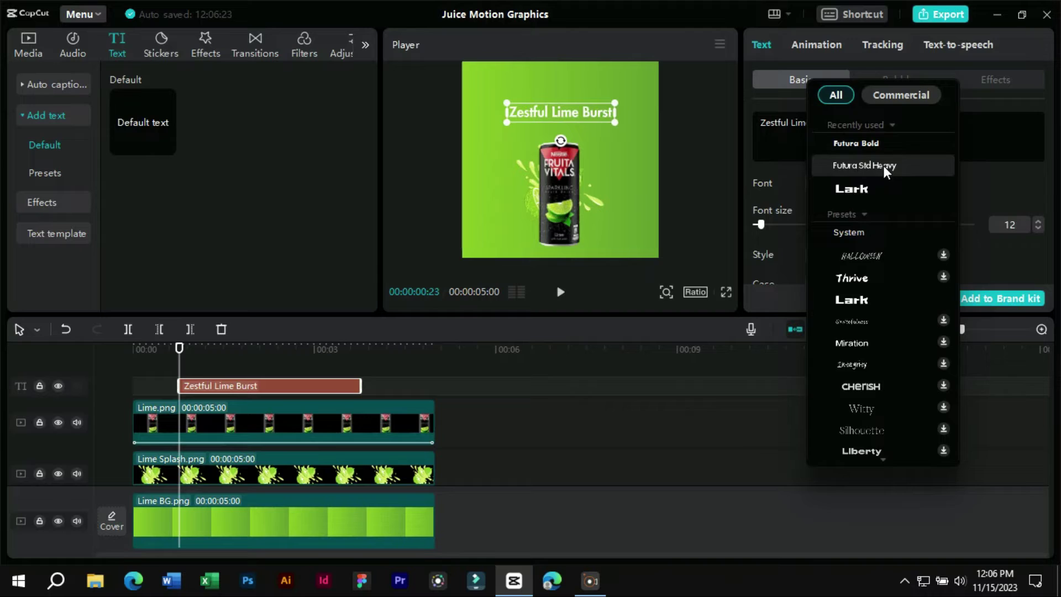
click(888, 169)
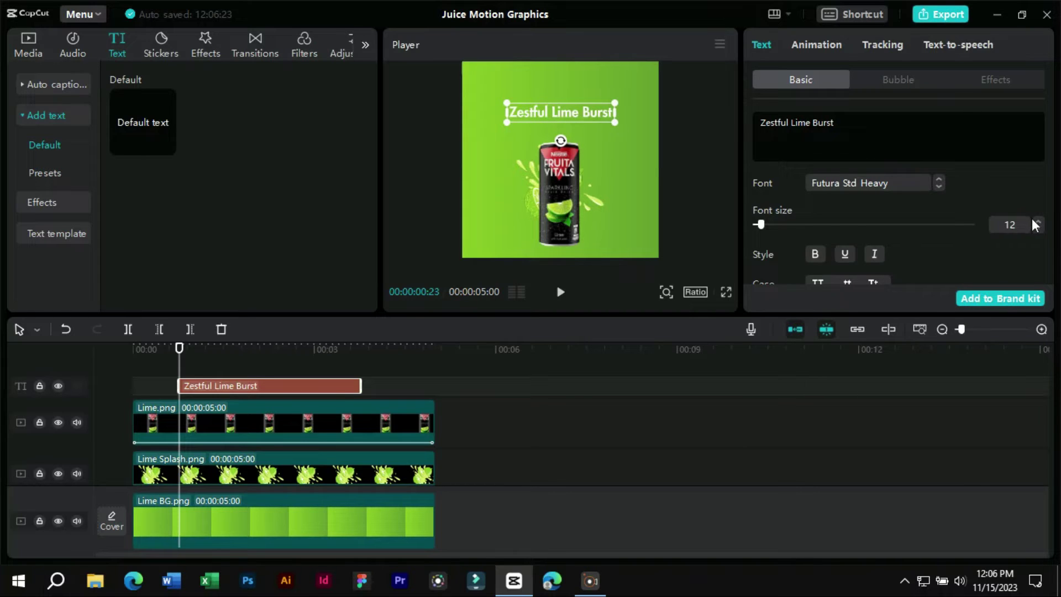
click(1042, 223)
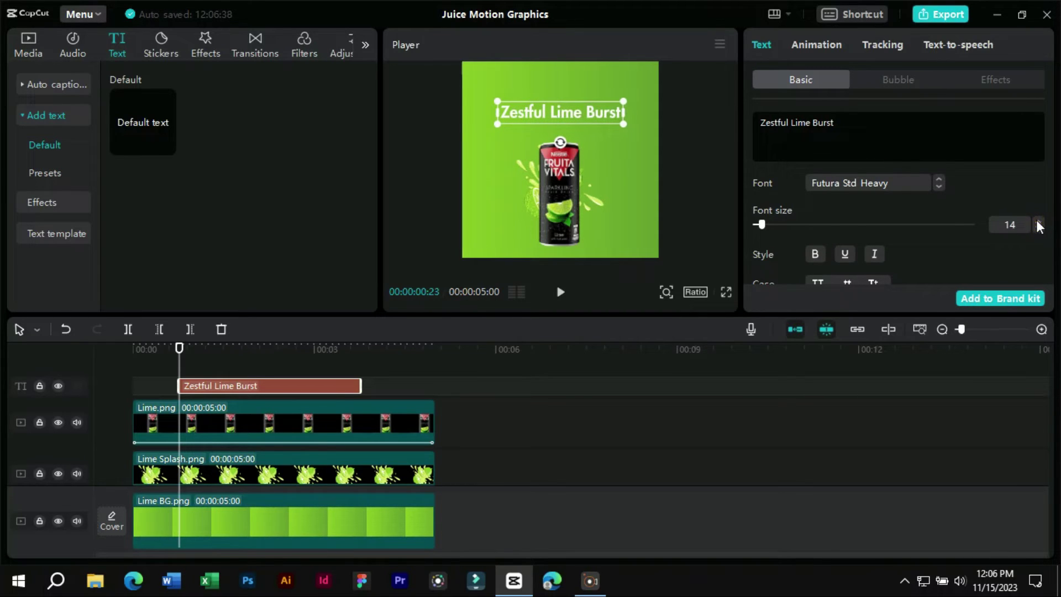
click(817, 264)
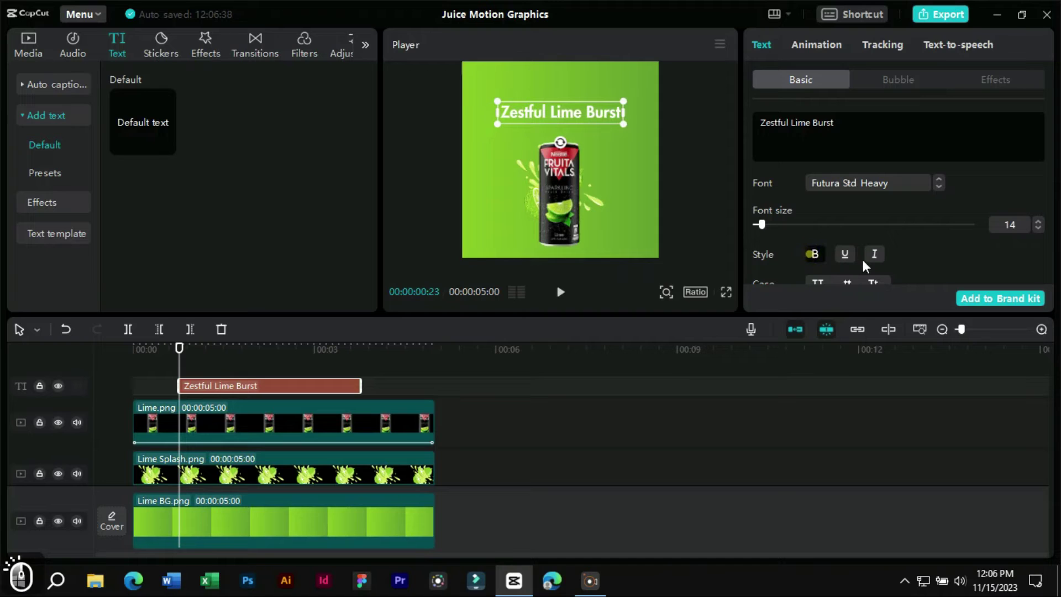
click(881, 271)
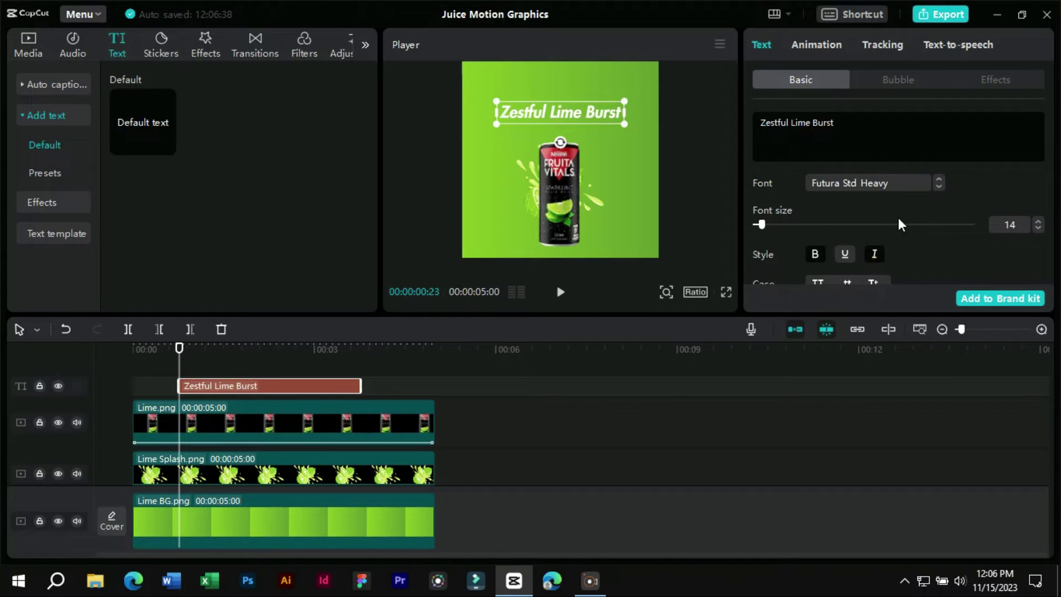
Give the title a Blur right entrance animation lasting 1.0 s.
click(843, 49)
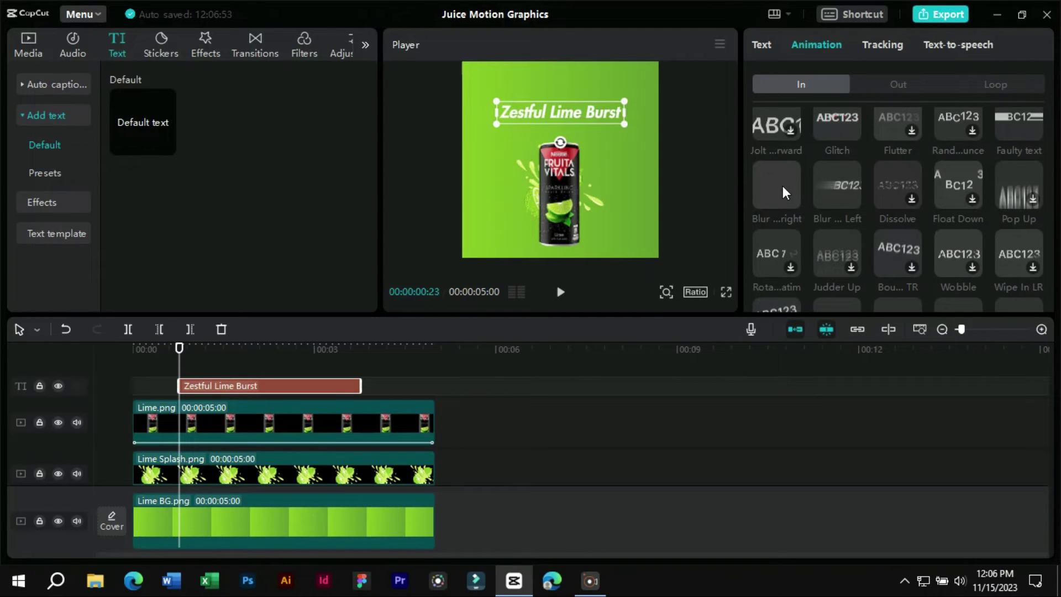
click(788, 192)
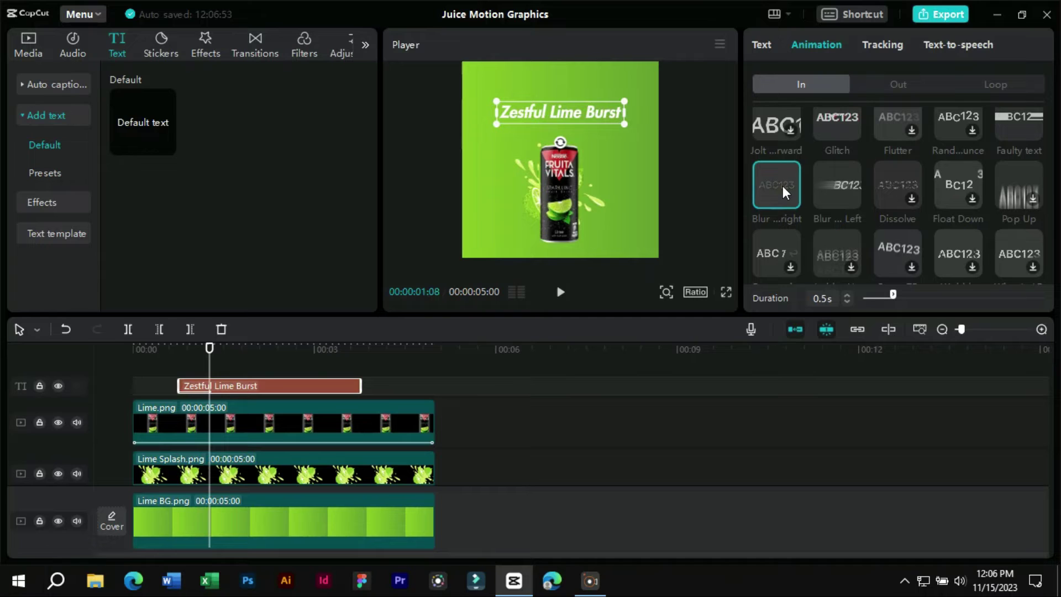
click(898, 299)
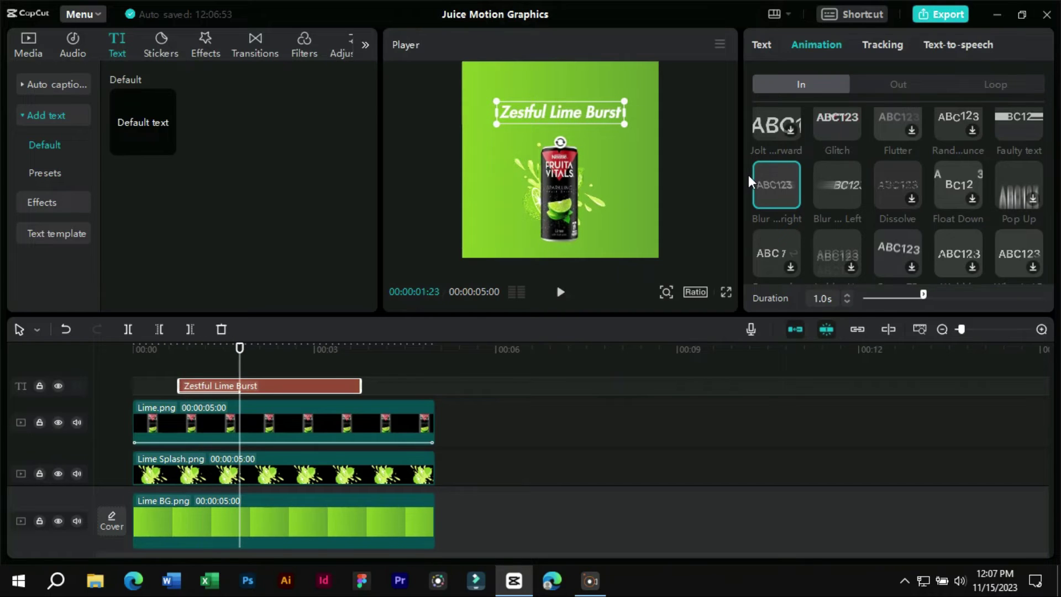
Give the title a Blur Left exit animation of about 0.9 s and preview the lime section.
click(898, 84)
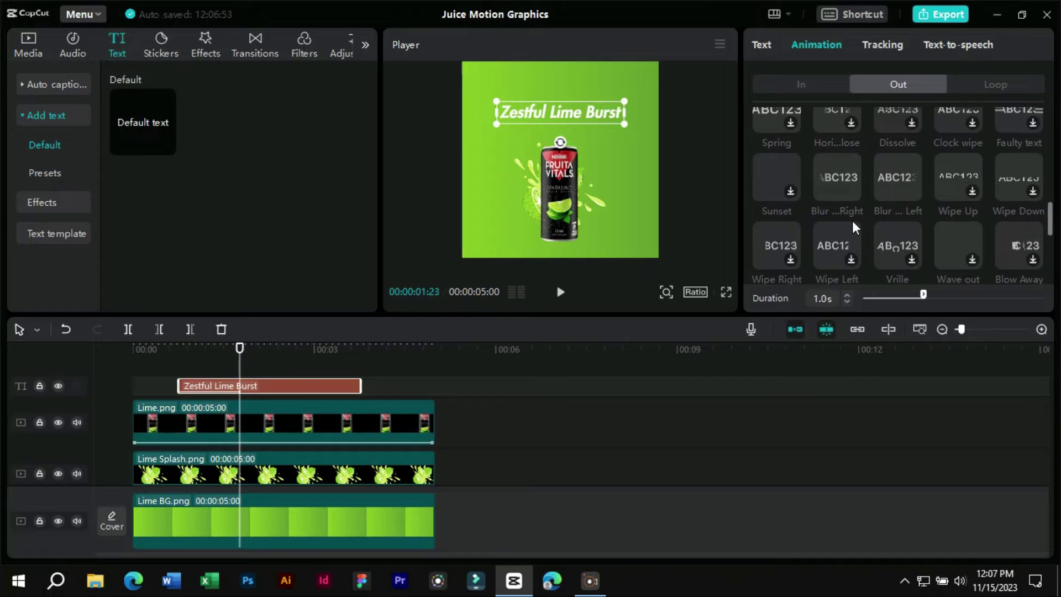
click(910, 190)
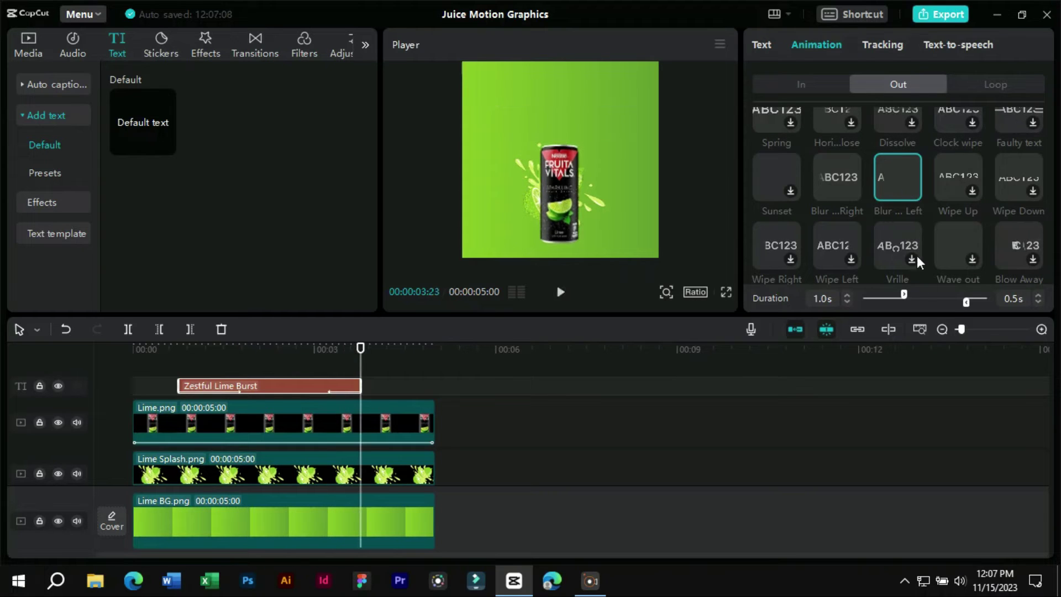
click(972, 310)
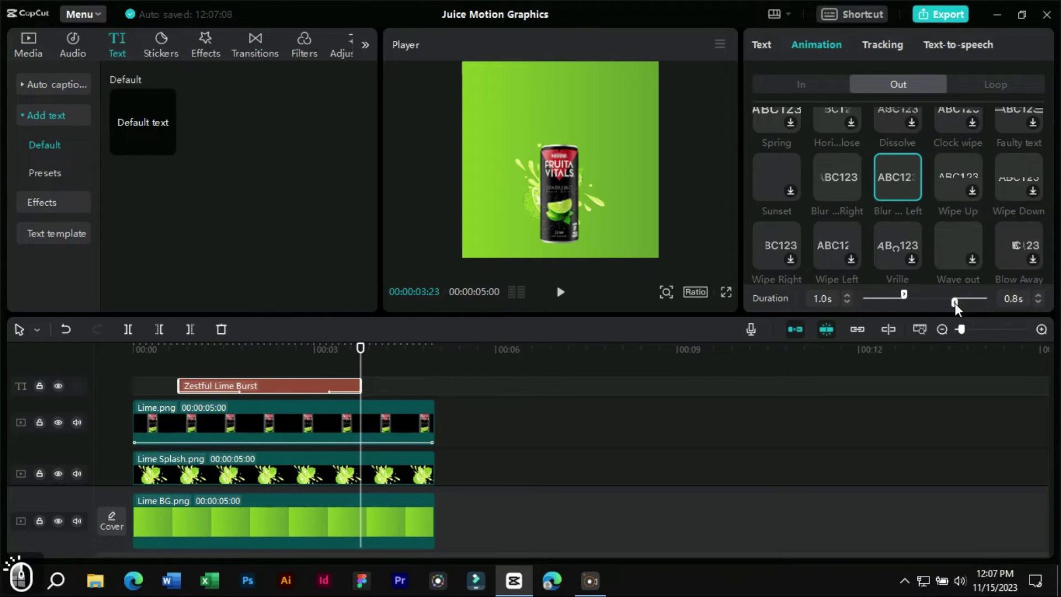
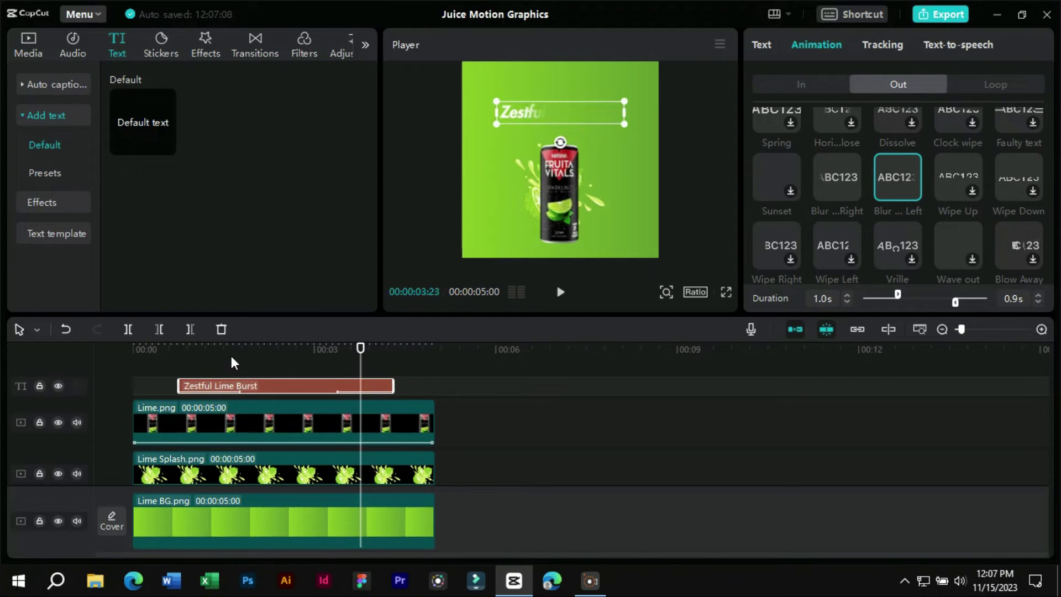
click(171, 357)
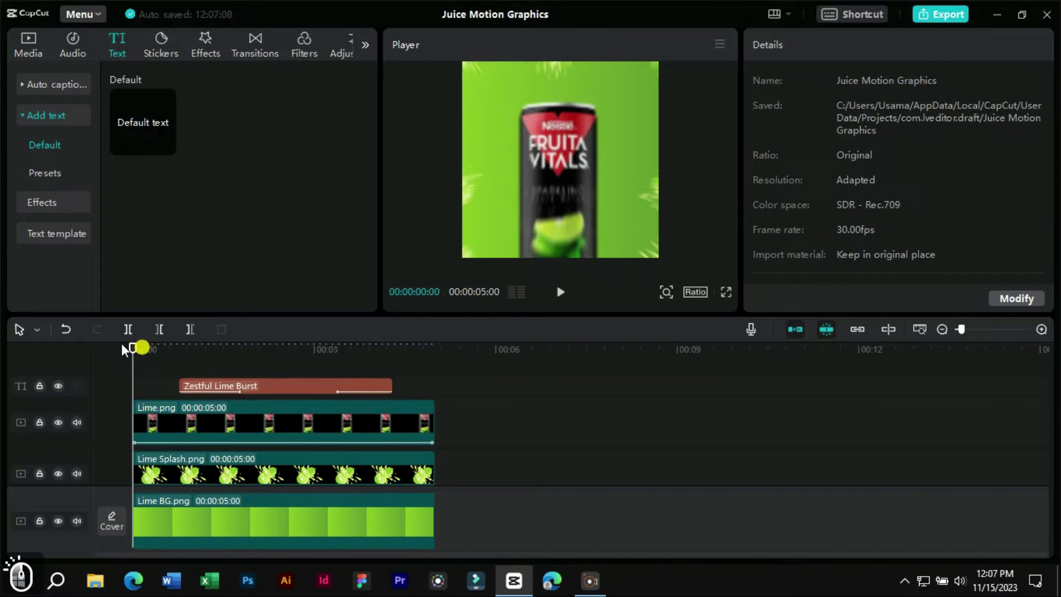
key(space)
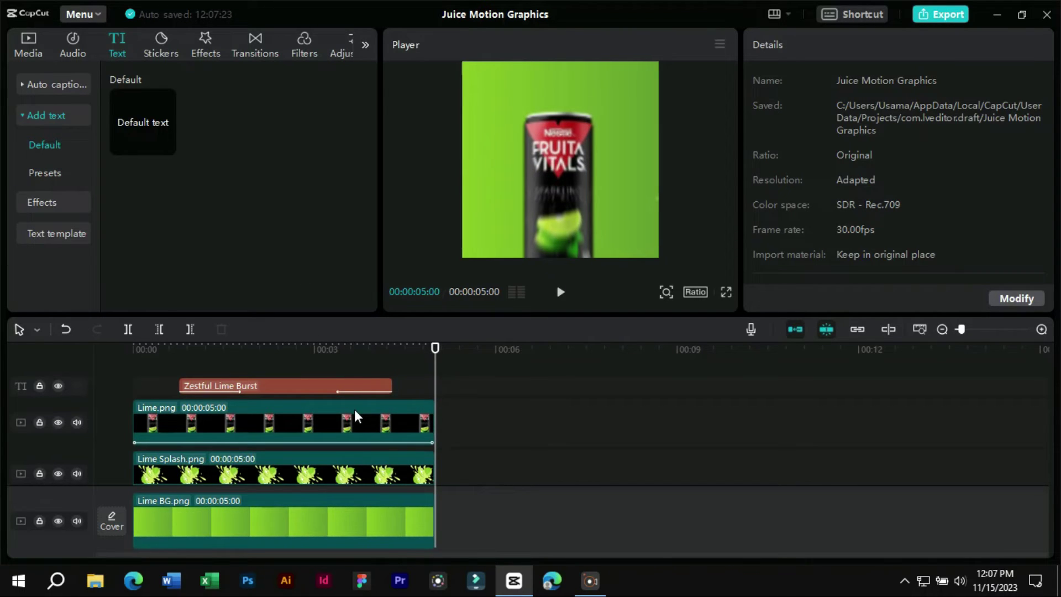
Append Apple BG, Apple Splash and Apple can clips after their lime counterparts.
click(27, 46)
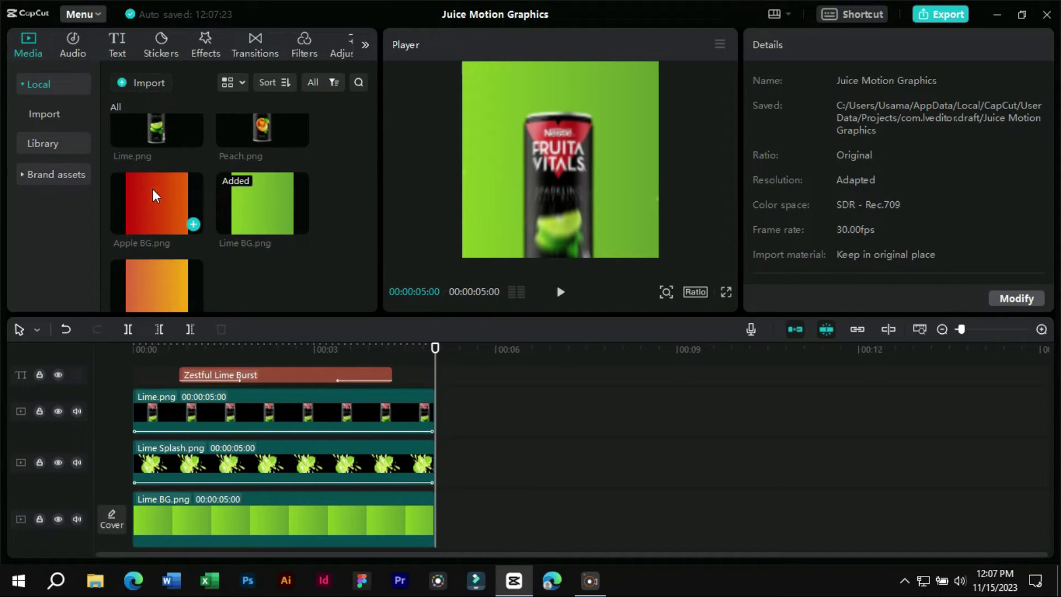
click(159, 194)
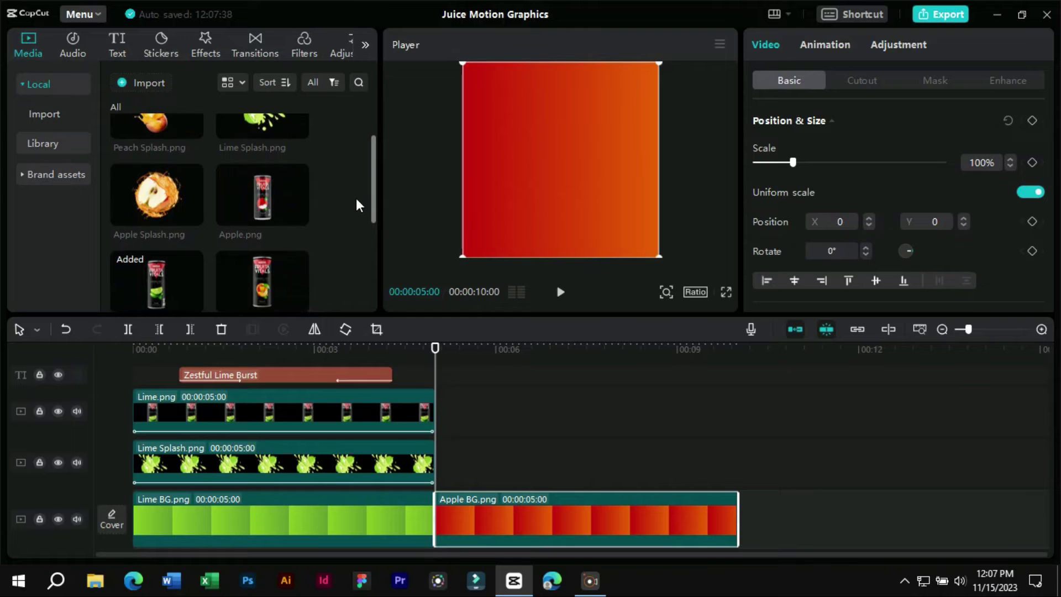
click(167, 187)
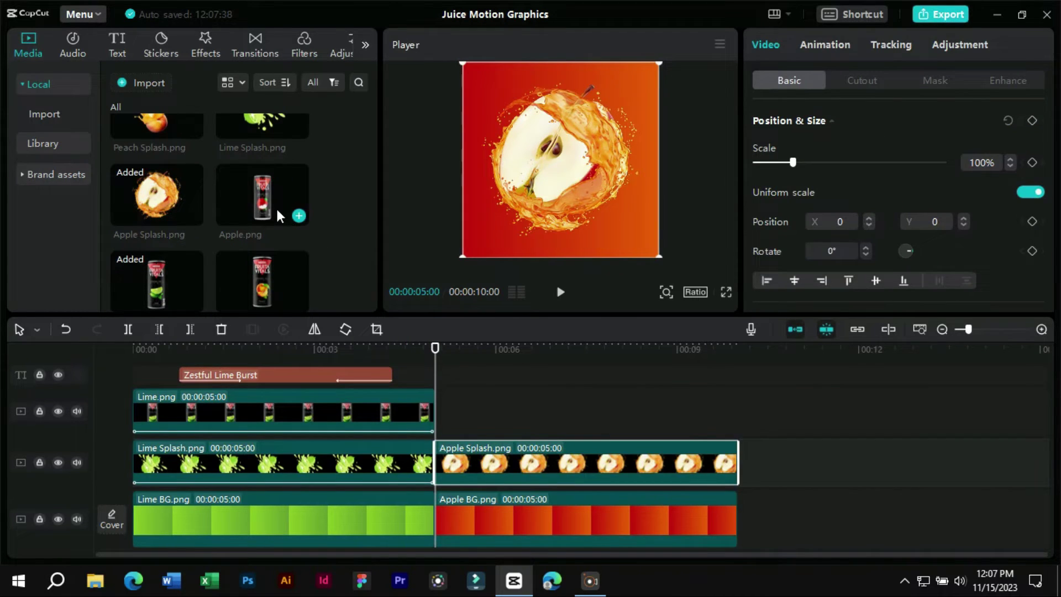
click(282, 201)
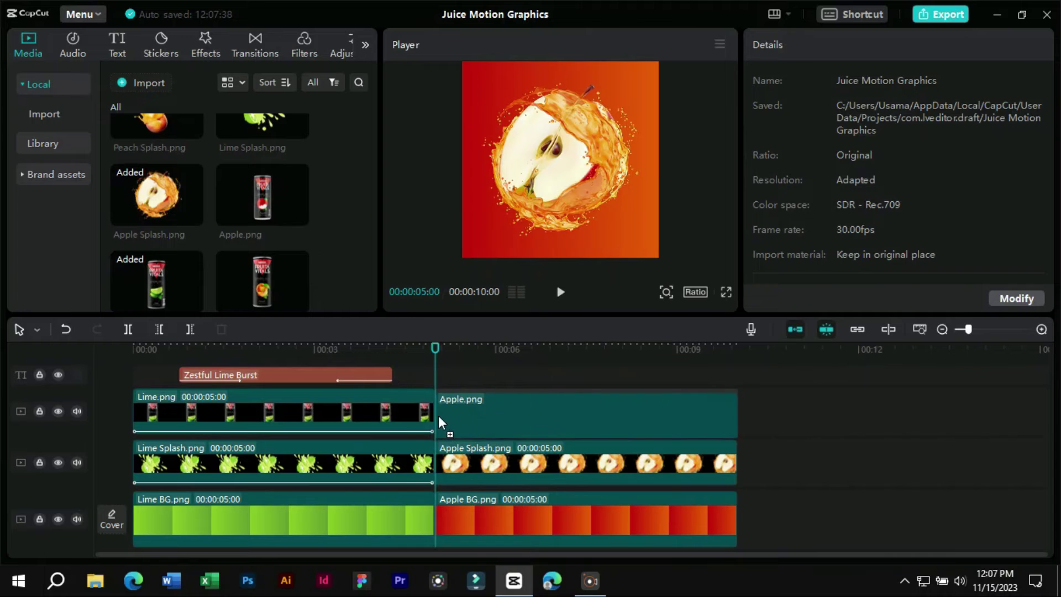
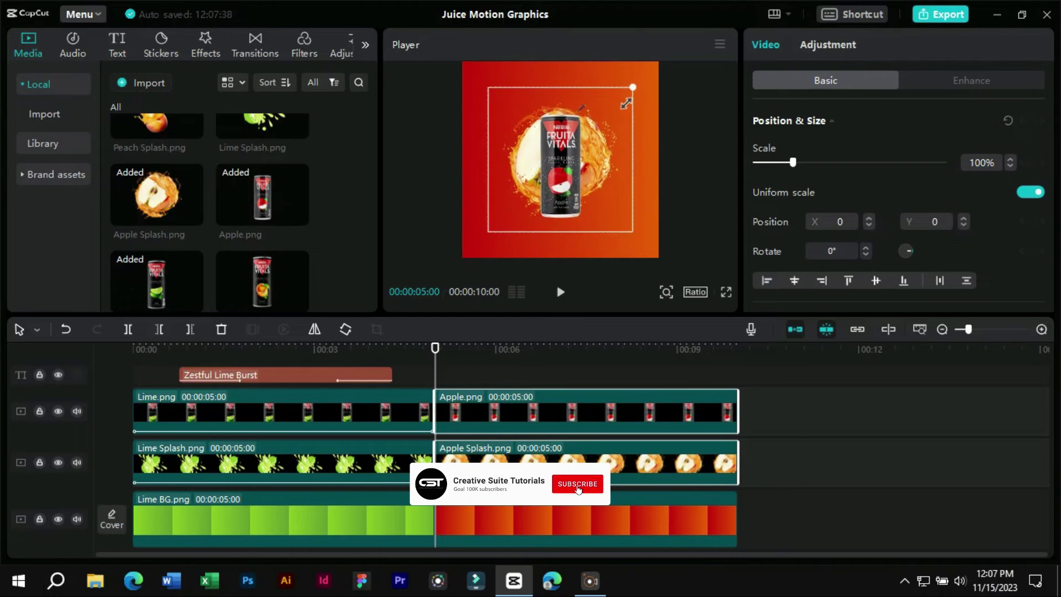
Shrink the apple can and splash and lower them, splash at 55% with Position Y -749.
click(571, 159)
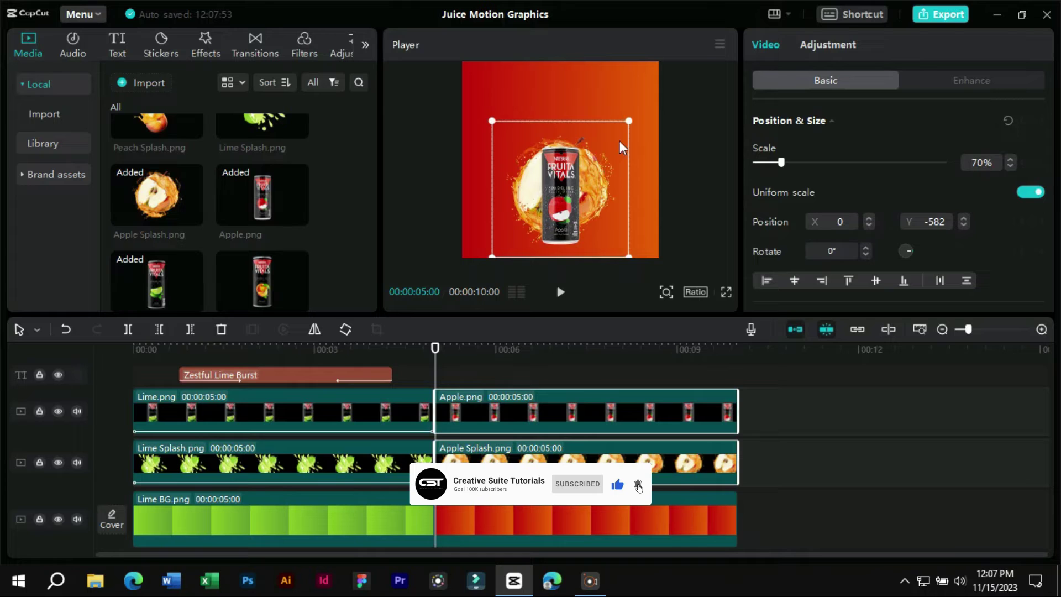
click(757, 472)
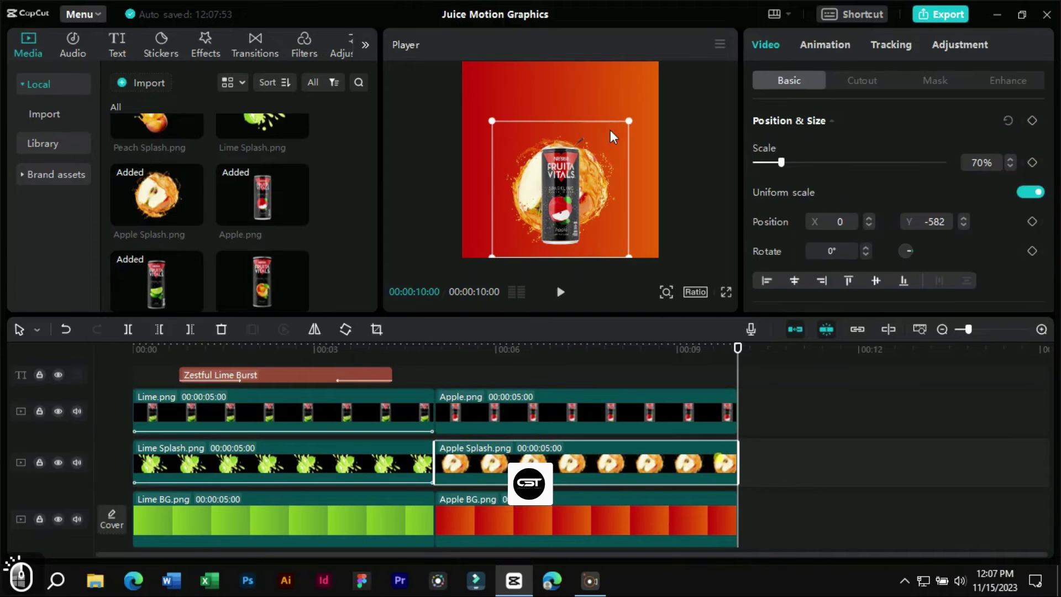
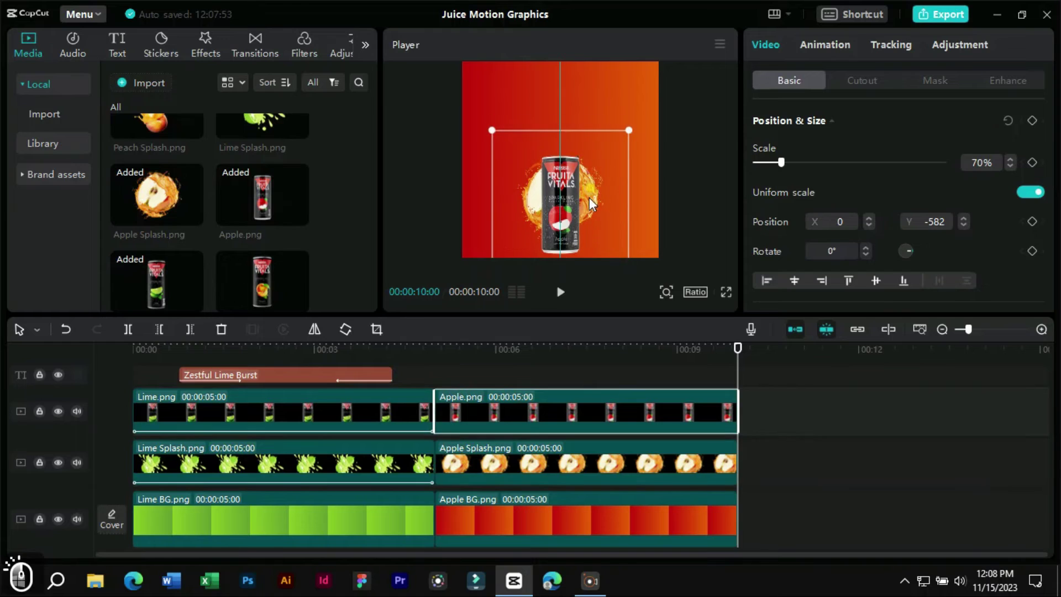
click(578, 203)
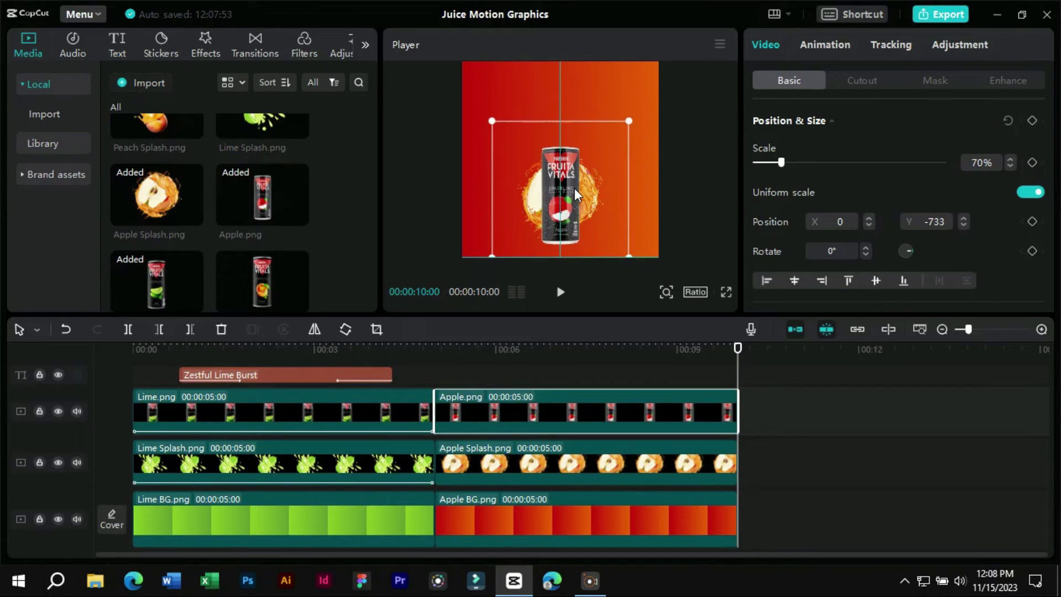
click(692, 466)
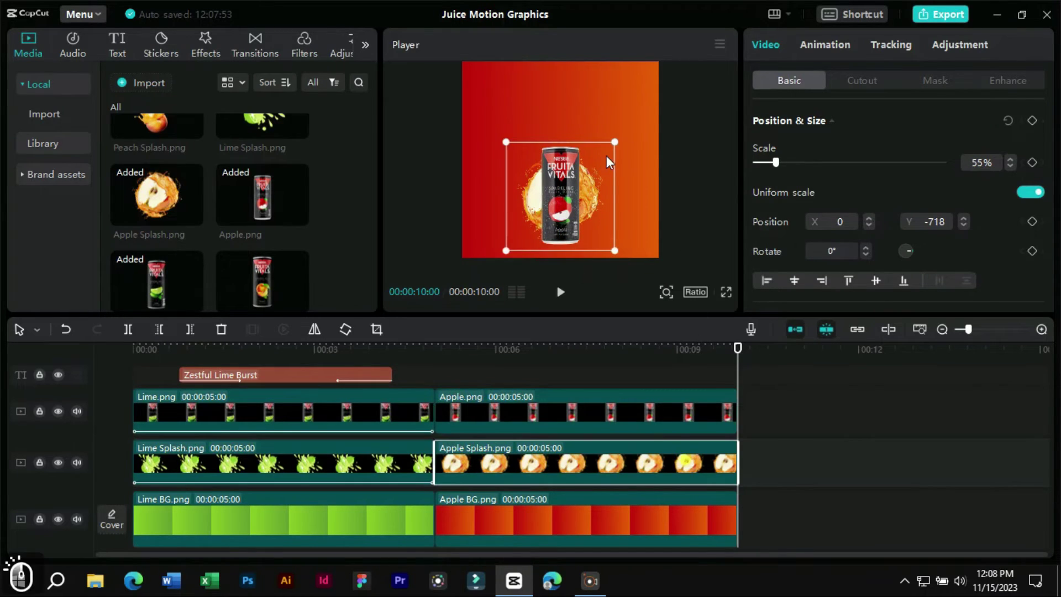
click(610, 191)
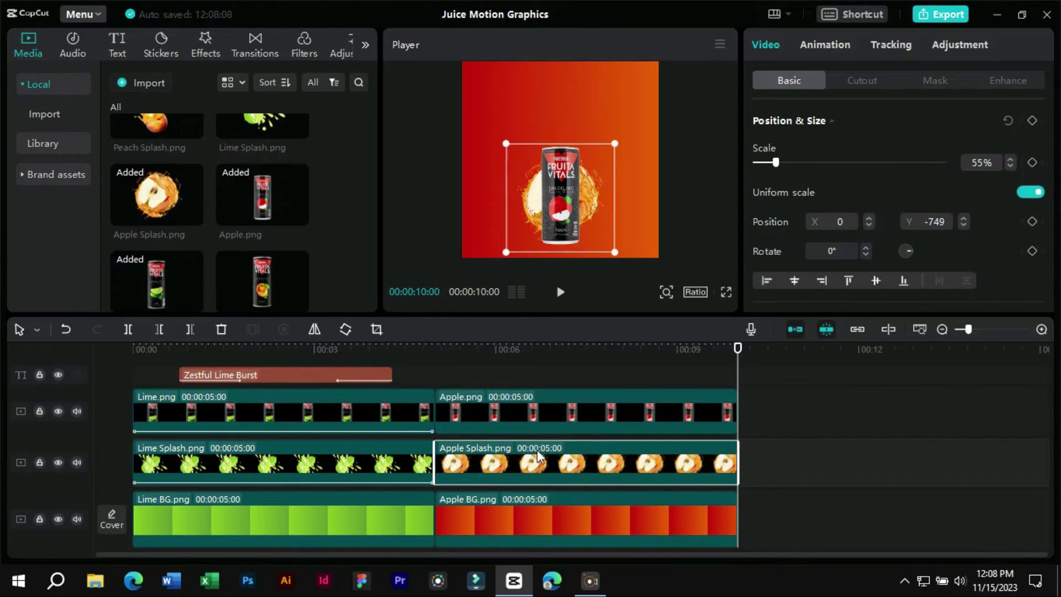
Apply the Zoom 1 combo animation to the apple splash sticker.
click(478, 387)
click(460, 455)
click(835, 54)
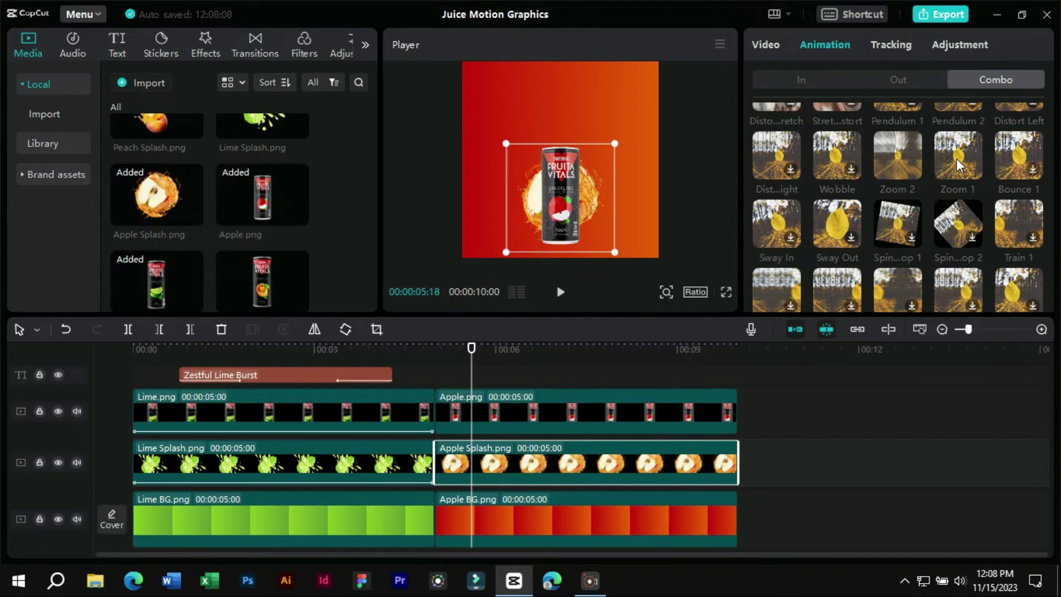
click(962, 163)
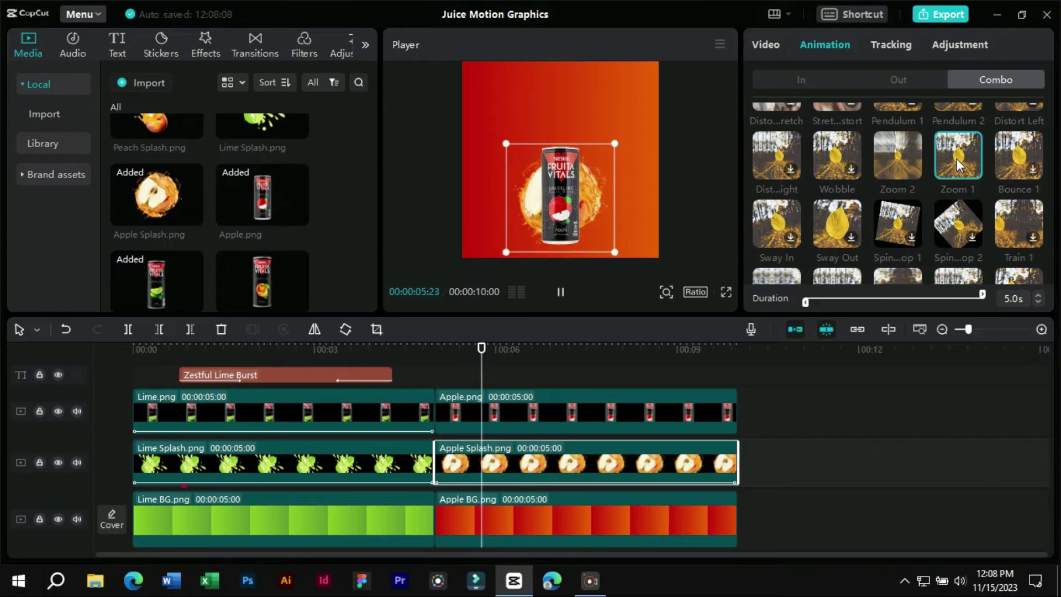
click(888, 167)
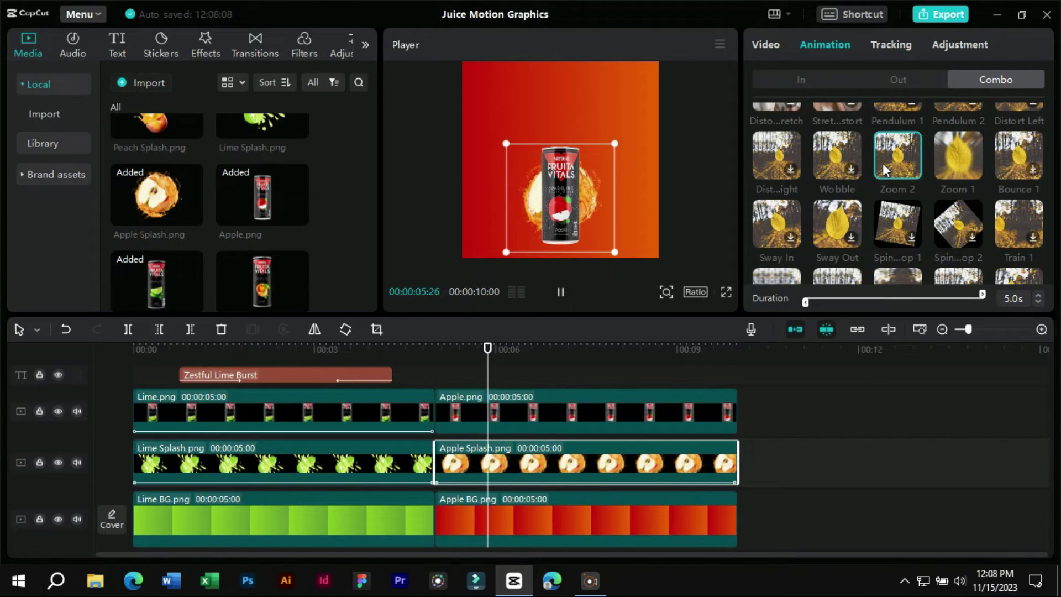
Apply the Zoom 1 combo animation to the apple can clip.
click(578, 428)
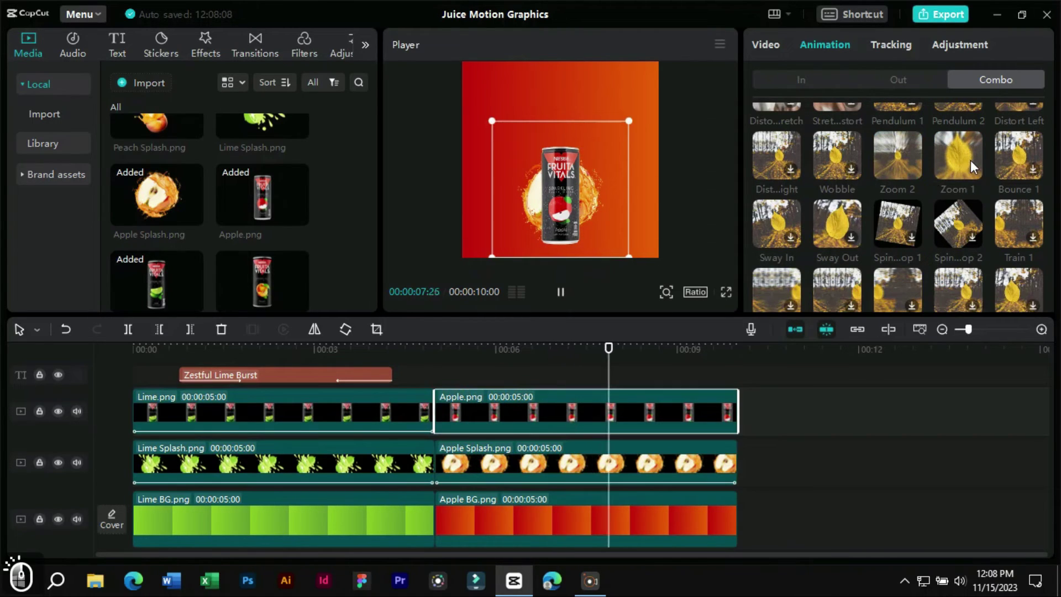
click(976, 166)
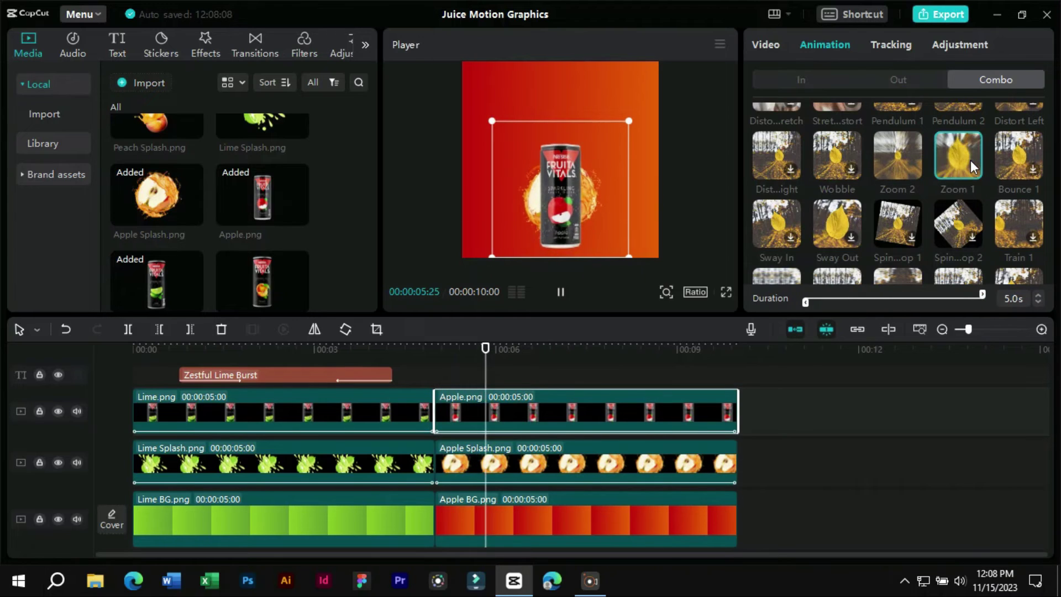
click(426, 372)
Copy the Zestful Lime Burst title clip and paste it over the apple section.
key(space)
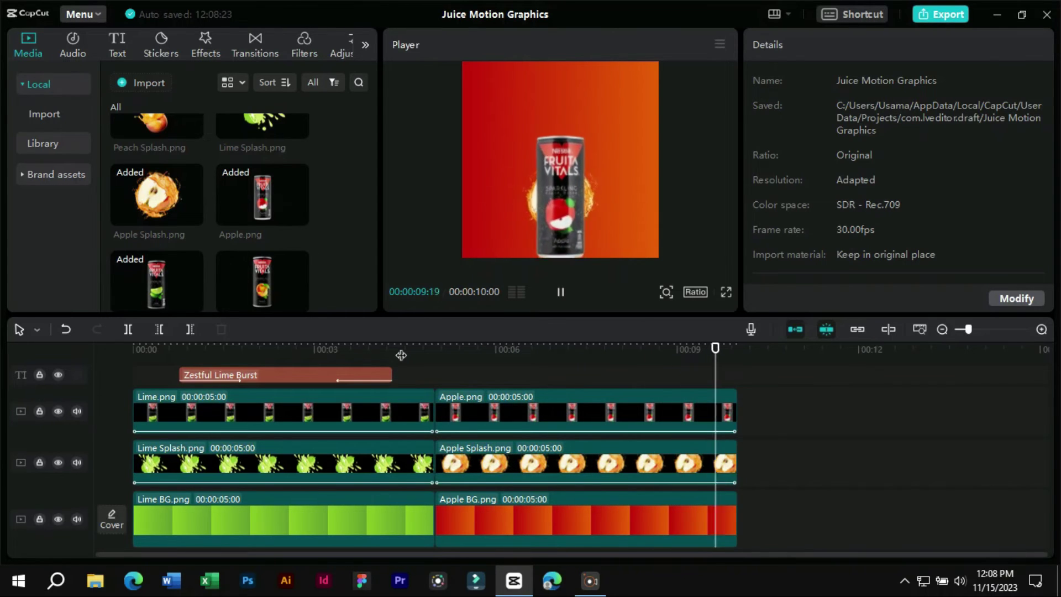
key(space)
click(361, 372)
key(ctrl+c)
click(493, 354)
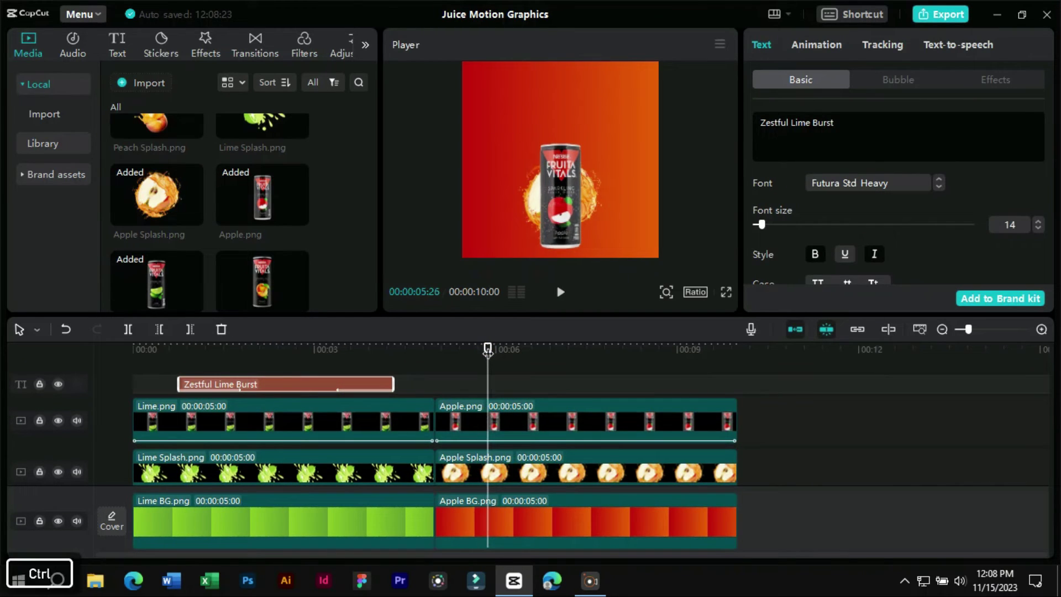
key(ctrl+v)
Change the pasted title to 'Bubbly Apple Delight' from clipboard history and preview it.
click(867, 129)
key(super+v)
click(932, 369)
key(ctrl+v)
click(453, 379)
key(space)
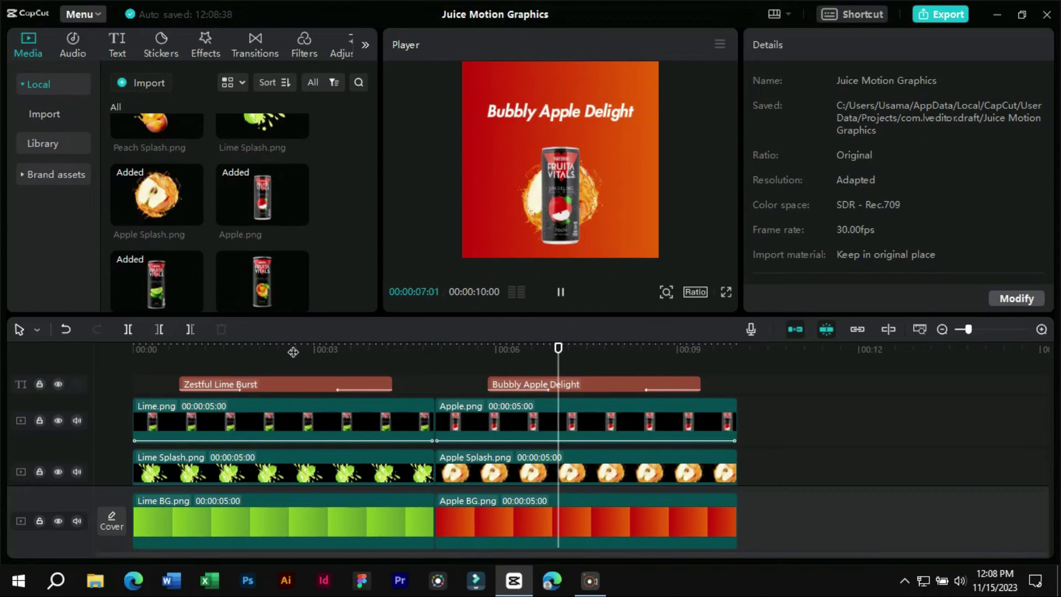
key(space)
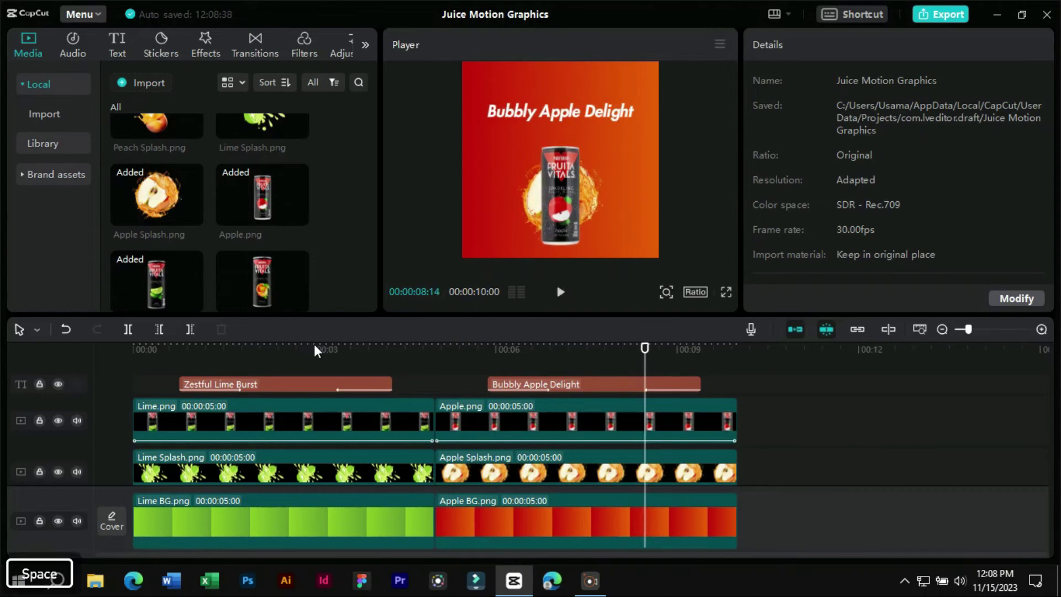
Shift the Bubbly Apple Delight title slightly earlier and preview the apple section.
click(567, 387)
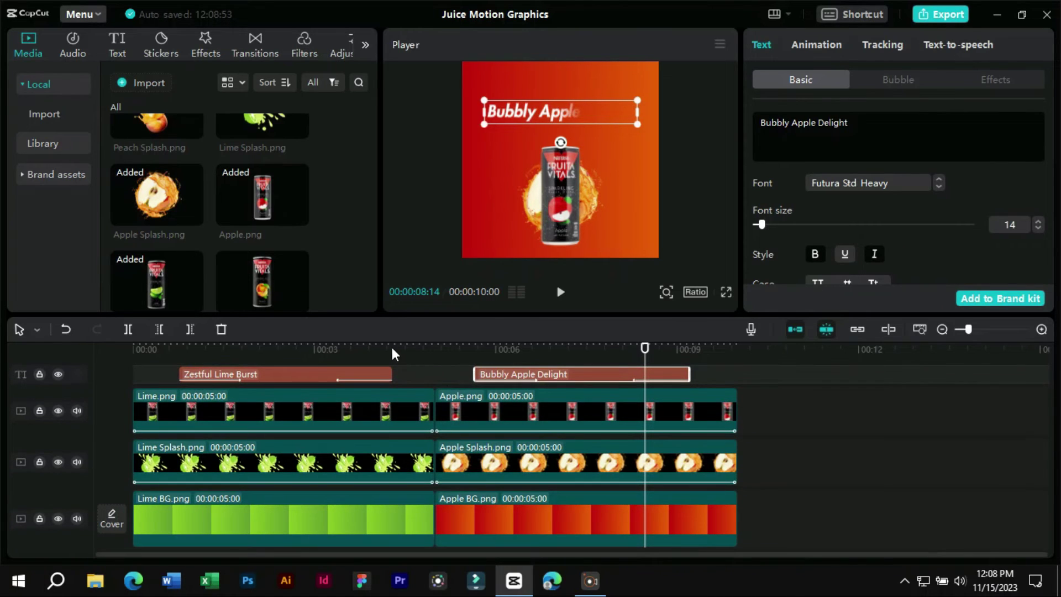
click(382, 355)
key(space)
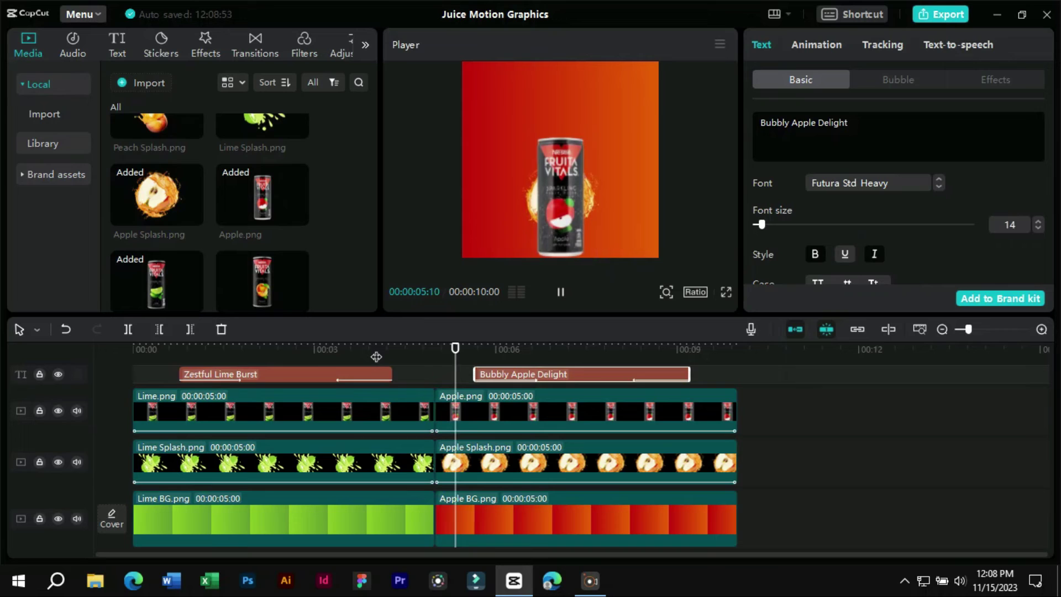
key(space)
Add a Mix transition between Lime BG and Apple BG with a 0.8s duration.
click(446, 377)
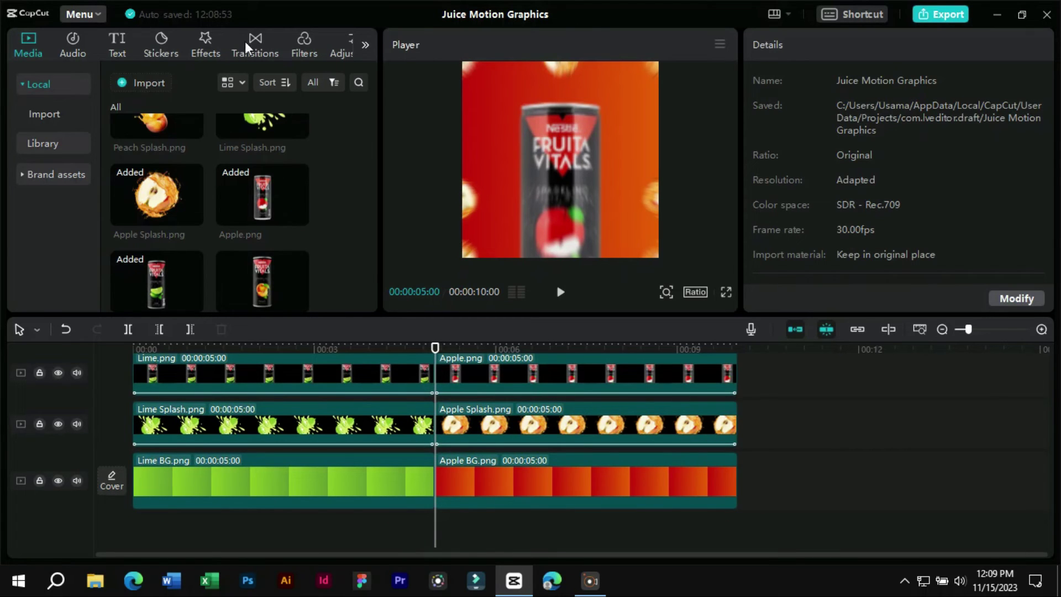
click(252, 44)
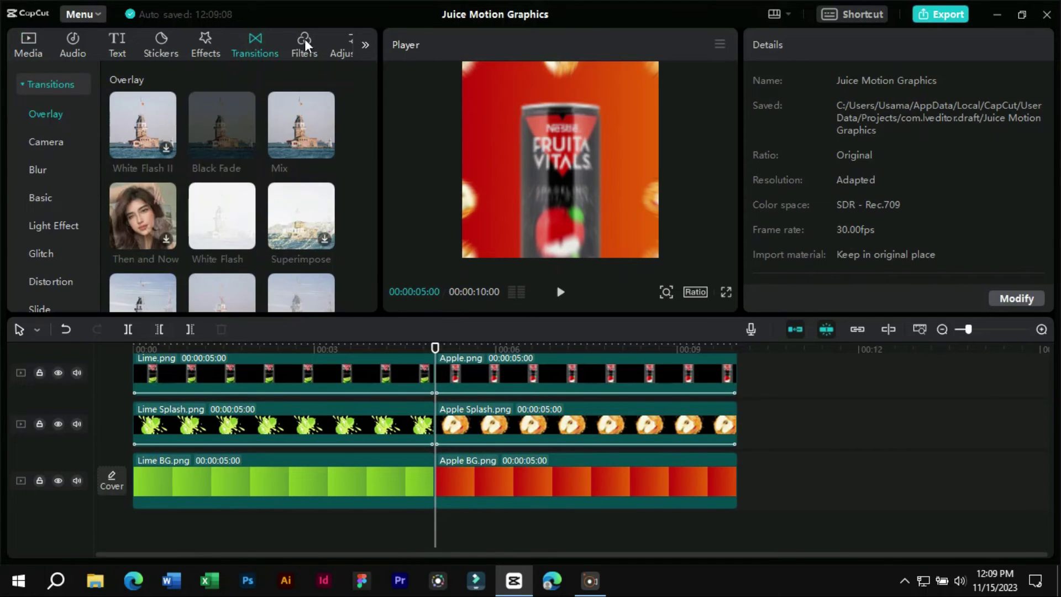
click(305, 132)
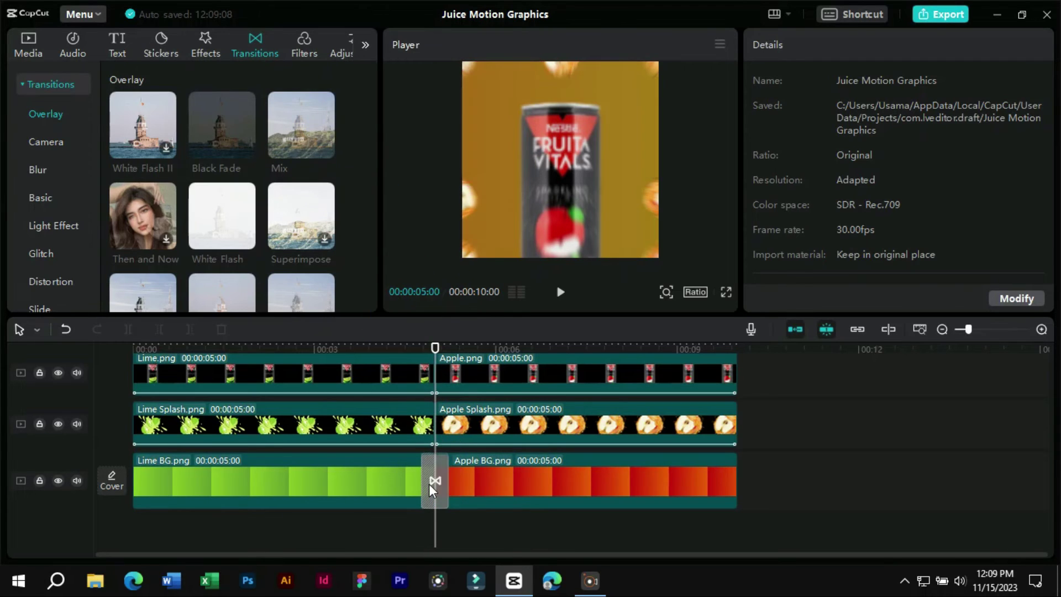
click(445, 495)
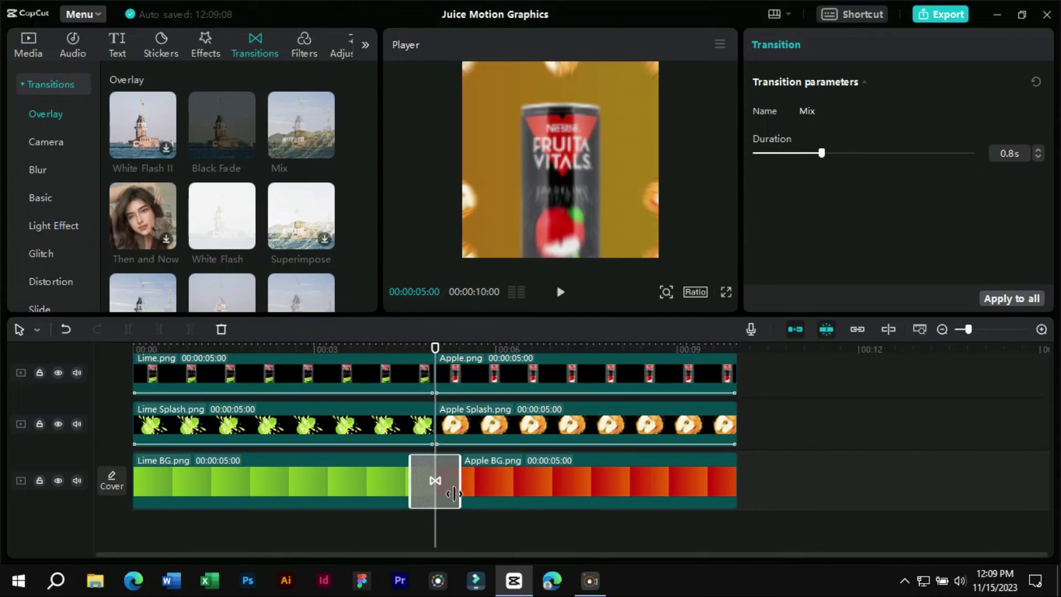
click(385, 355)
Preview the lime-to-apple sequence from near the start of the video.
click(194, 542)
click(219, 521)
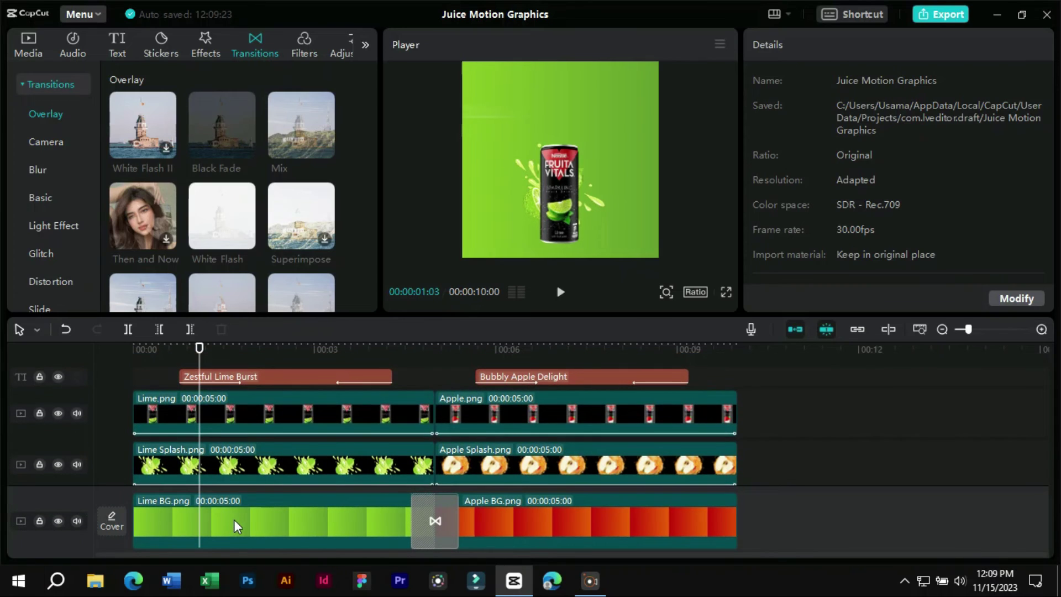
key(space)
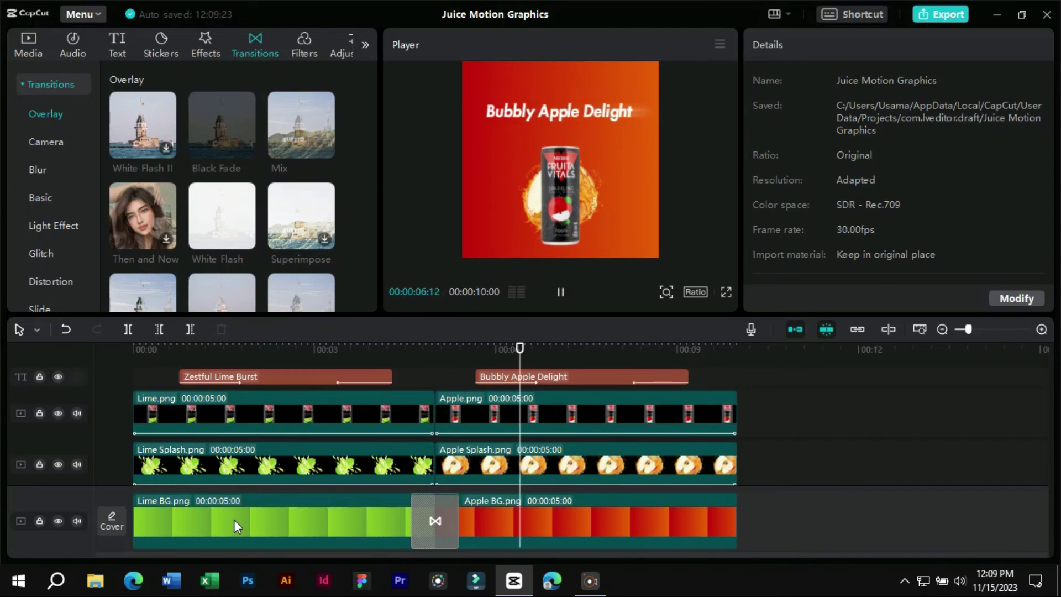
key(space)
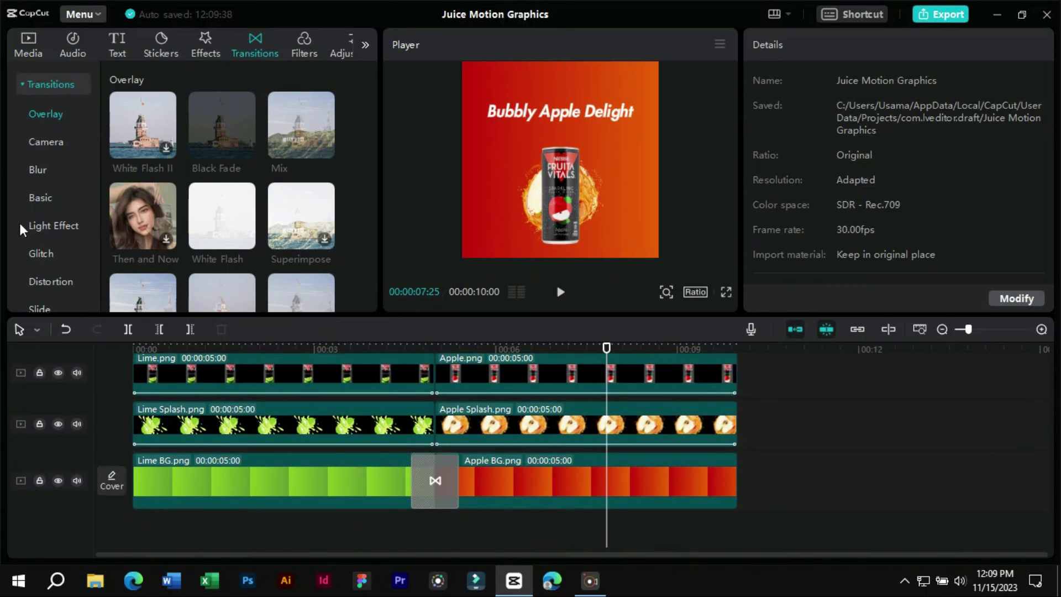
Place Peach BG, Peach.png and Peach Splash clips from the media library onto the timeline.
click(31, 50)
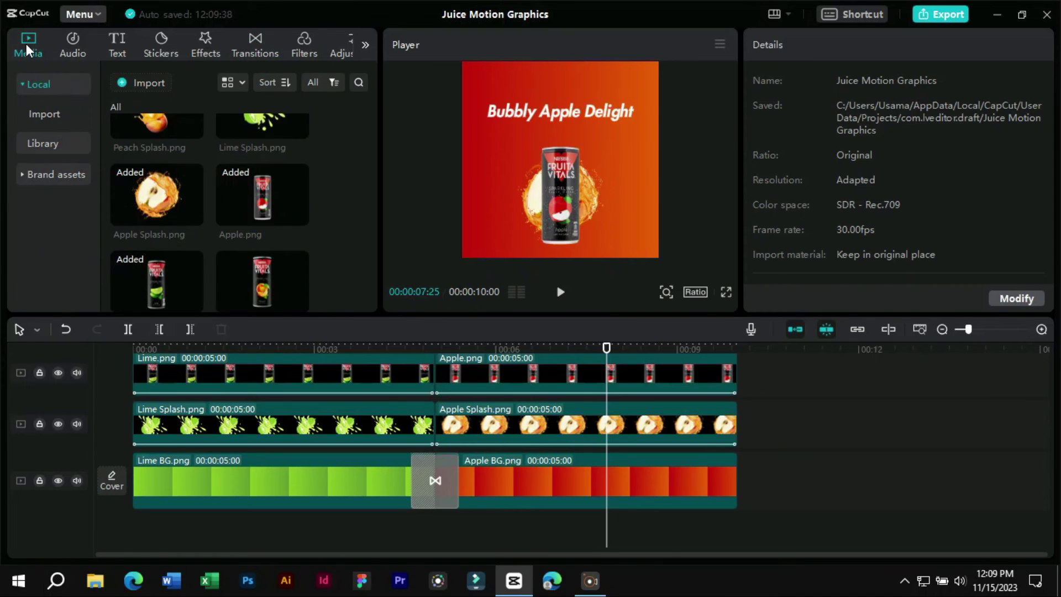
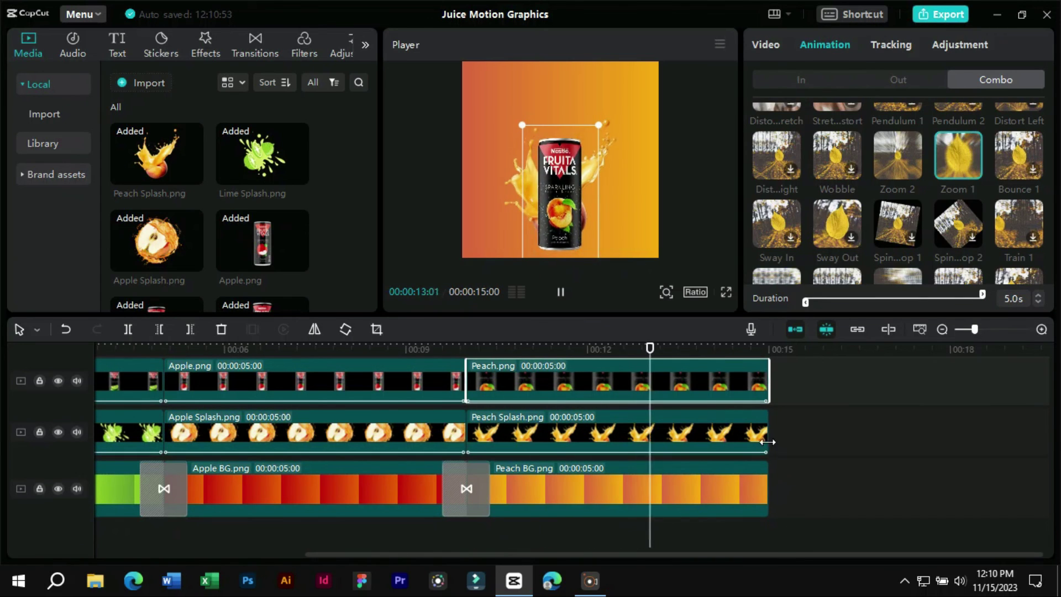
click(339, 386)
click(507, 353)
key(ctrl+v)
click(877, 129)
Add the Peachy Keen Sip title and apple-to-peach Mix transition, then preview the peach section.
key(super+v)
click(909, 335)
key(ctrl+v)
click(481, 366)
key(space)
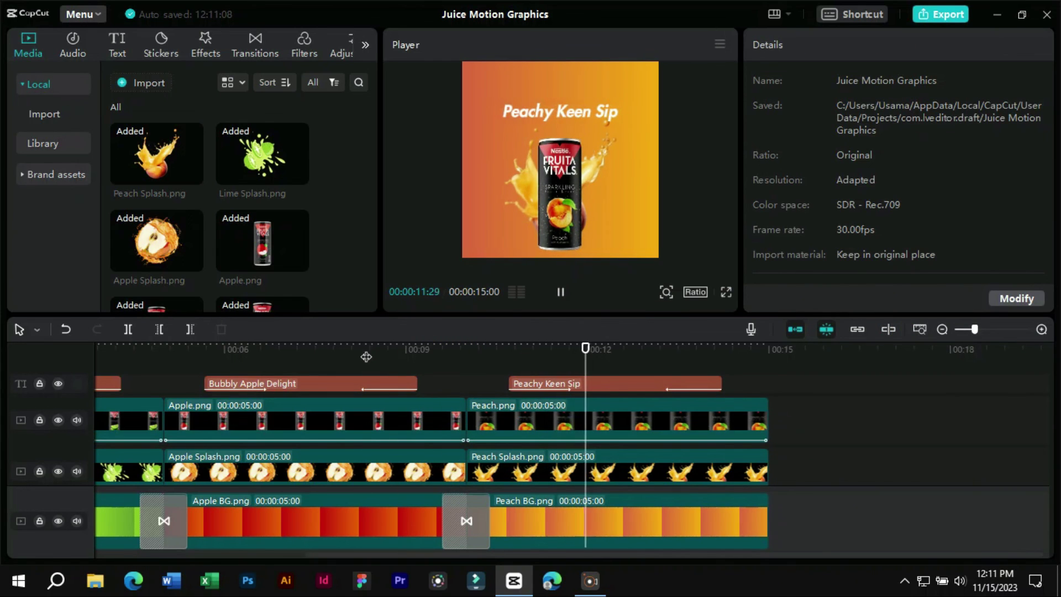